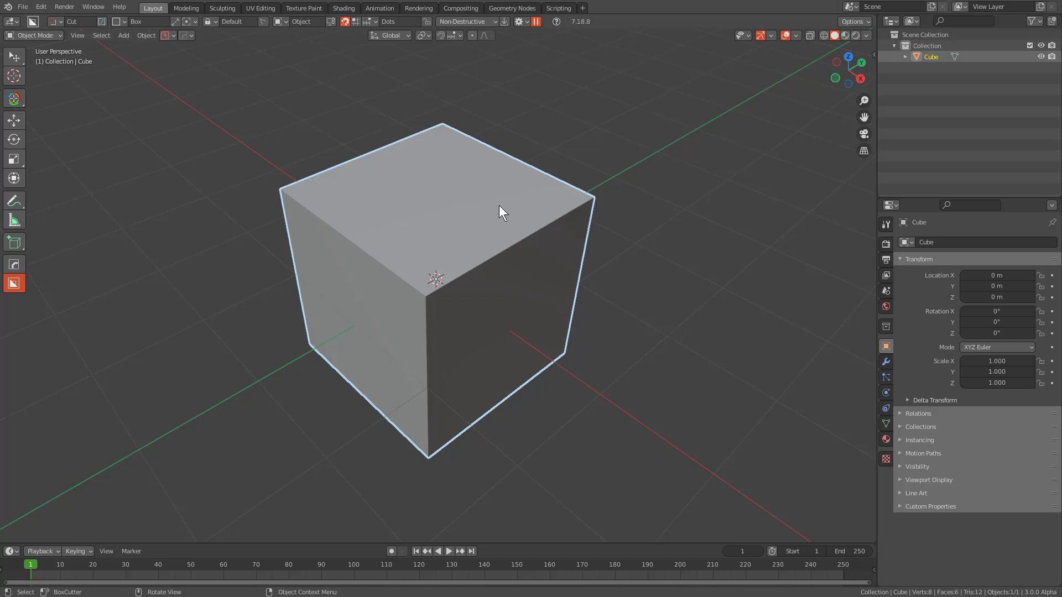
# - Delete the default cube and add a flat mesh plane to the empty scene
pyautogui.press('x')
pyautogui.moveTo(497, 207); pyautogui.dragTo(538, 227)
pyautogui.press('shift+a')
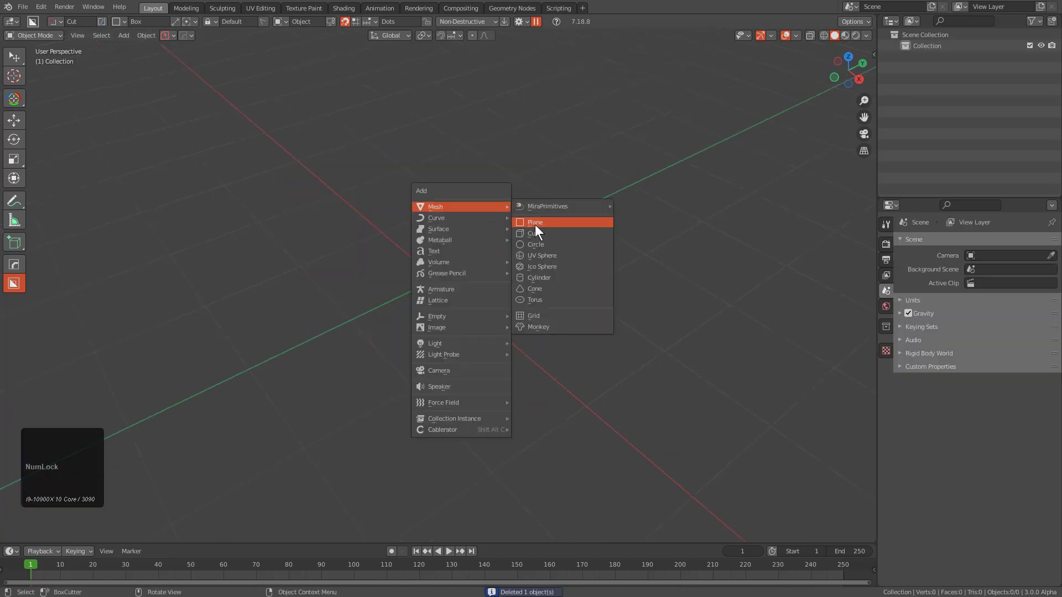
pyautogui.press('Tab')
pyautogui.click(504, 274)
# - Merge one corner of the plane in edit mode so it becomes a triangle
pyautogui.press('2')
pyautogui.click(500, 326)
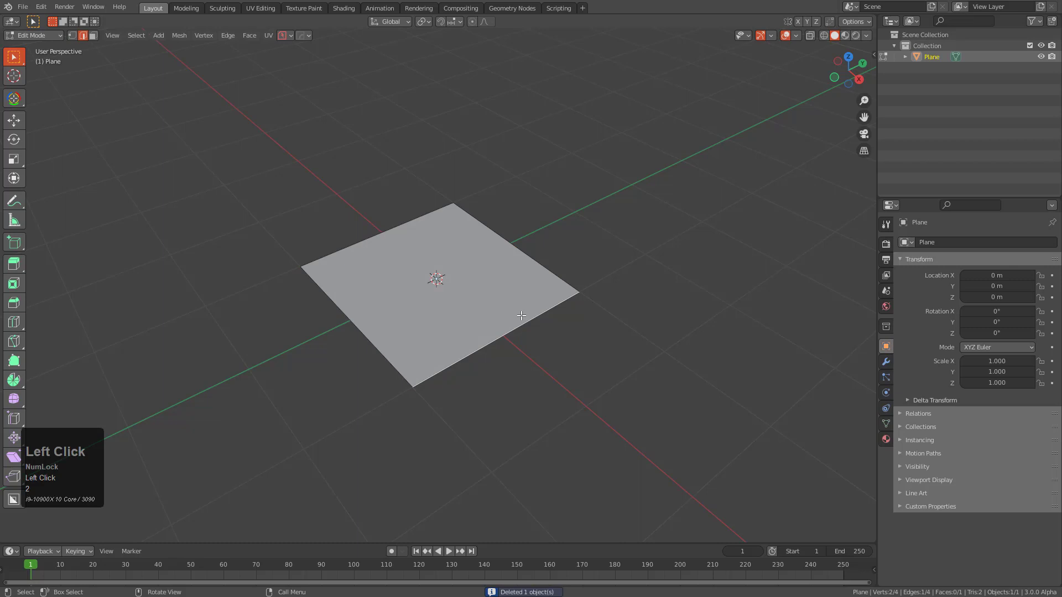
pyautogui.press('m')
pyautogui.click(527, 327)
pyautogui.press('Tab')
# - Round the triangle's corners with HardOps 2D Bevel set to Vert Bevel
pyautogui.press('q')
pyautogui.click(539, 289)
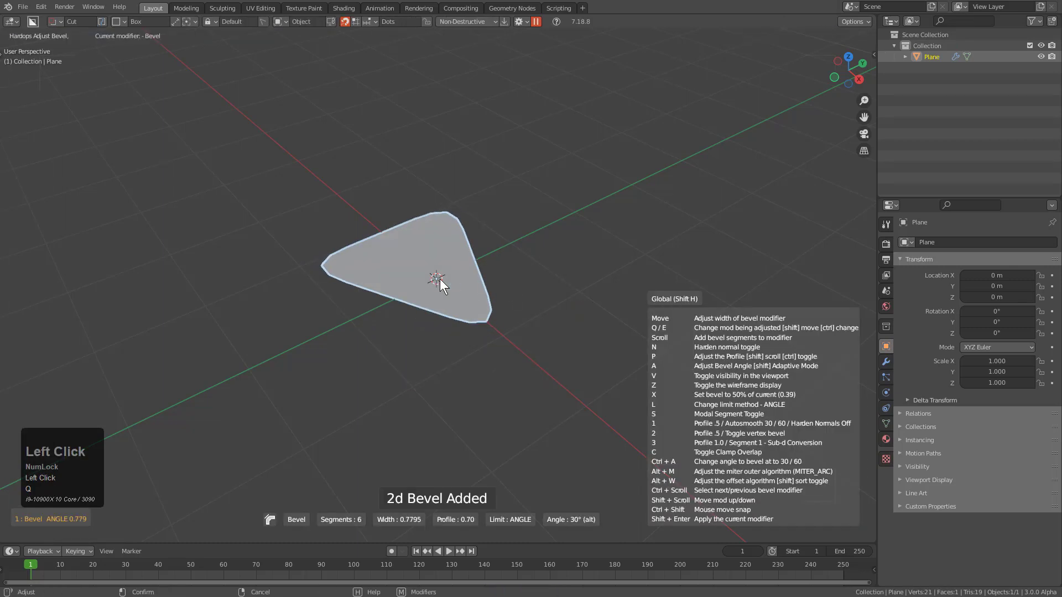
pyautogui.scroll(3)
pyautogui.press('2')
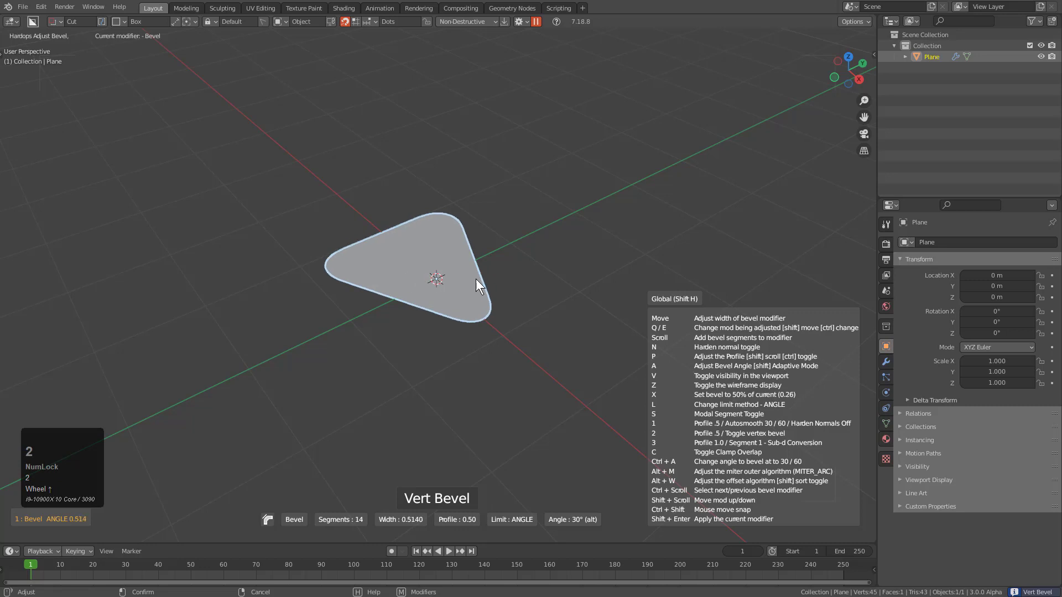
pyautogui.click(489, 287)
# - Raise the rounded triangle into a tall solid block with the hard-surface tools
pyautogui.press('q')
pyautogui.moveTo(360, 317); pyautogui.dragTo(509, 272)
pyautogui.middleClick(509, 271)
pyautogui.scroll(3)
pyautogui.middleClick(545, 301)
pyautogui.press('ctrl+a')
pyautogui.click(566, 376)
pyautogui.moveTo(582, 323); pyautogui.dragTo(566, 335)
pyautogui.press('v')
pyautogui.press('e')
pyautogui.press('e')
# - Cut eight horizontal loops around the block and widen them into groove bands
pyautogui.moveTo(554, 300); pyautogui.dragTo(488, 262)
pyautogui.scroll(-3)
pyautogui.middleClick(596, 272)
pyautogui.press('ctrl+r')
pyautogui.scroll(3)
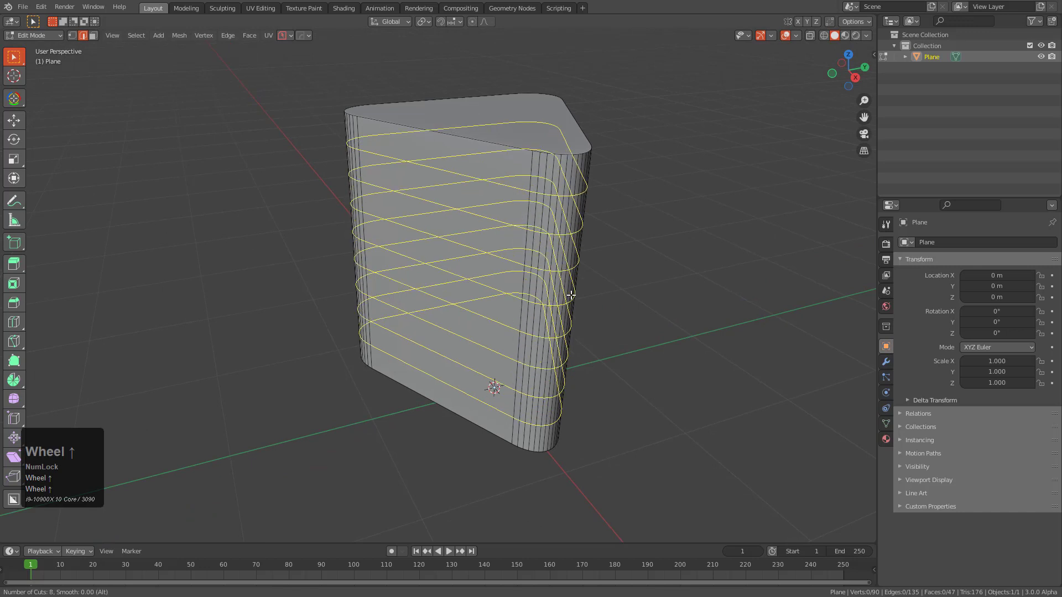
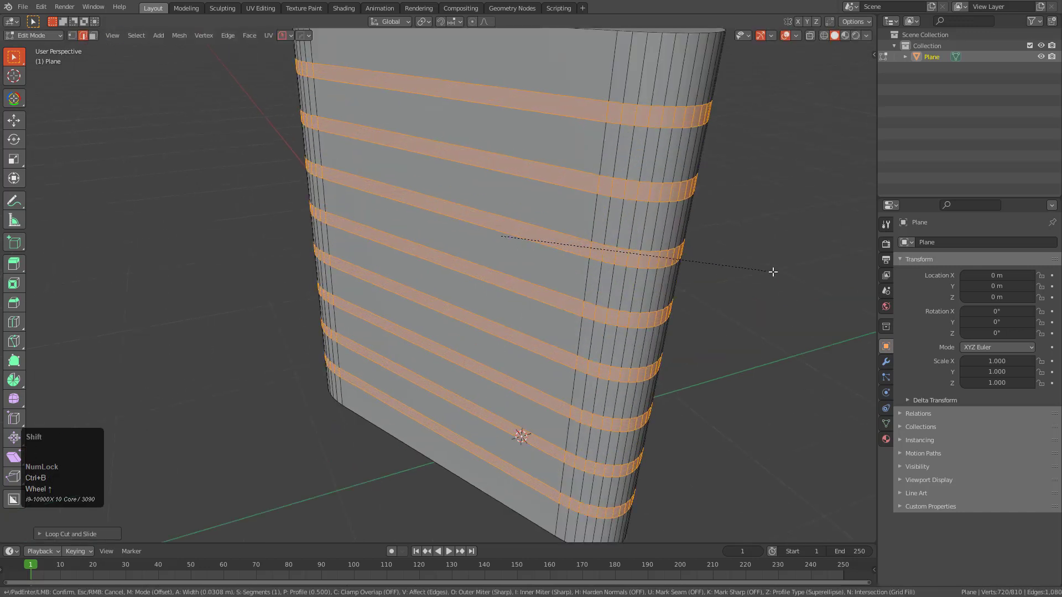
pyautogui.scroll(3)
pyautogui.click(752, 260)
# - Sink the groove bands inward with Shrink/Flatten to form recessed grooves
pyautogui.press('ctrl+KP_Subtract')
pyautogui.press('alt+s')
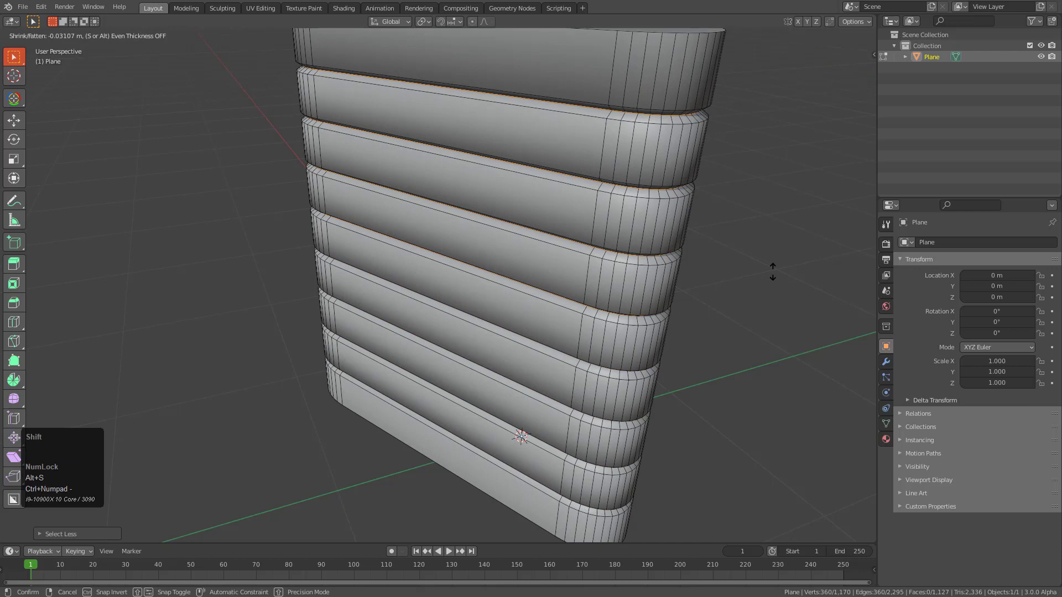
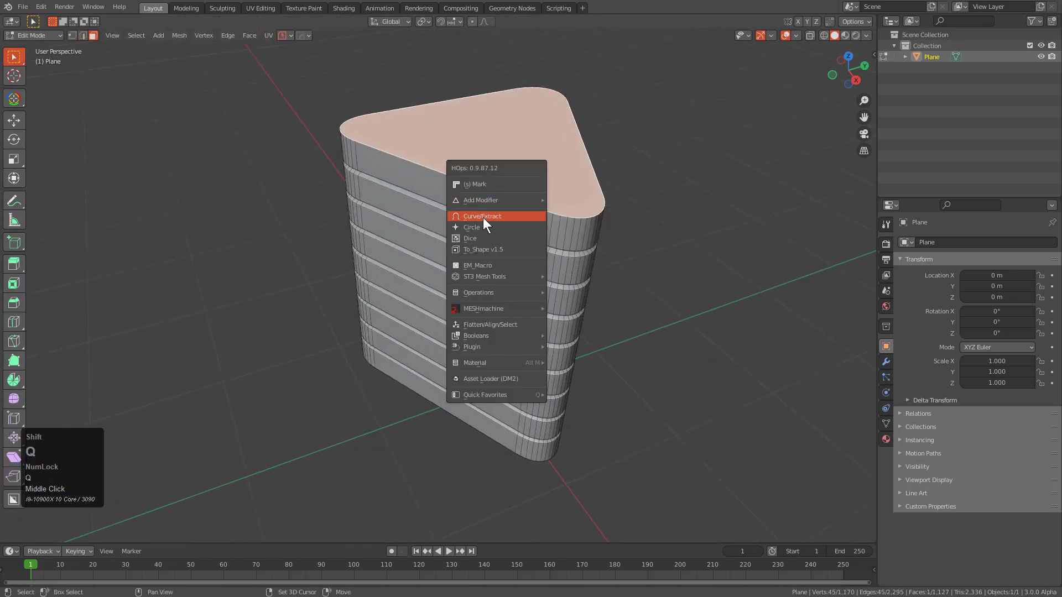
# - Extract the block's top face as a separate thickened Plane_Plate object
pyautogui.moveTo(486, 224); pyautogui.dragTo(520, 206)
pyautogui.middleClick(520, 206)
pyautogui.scroll(-3)
pyautogui.middleClick(558, 225)
pyautogui.scroll(-3)
pyautogui.press('alt+a')
pyautogui.click(521, 256)
pyautogui.middleClick(549, 286)
pyautogui.middleClick(536, 238)
pyautogui.press('q')
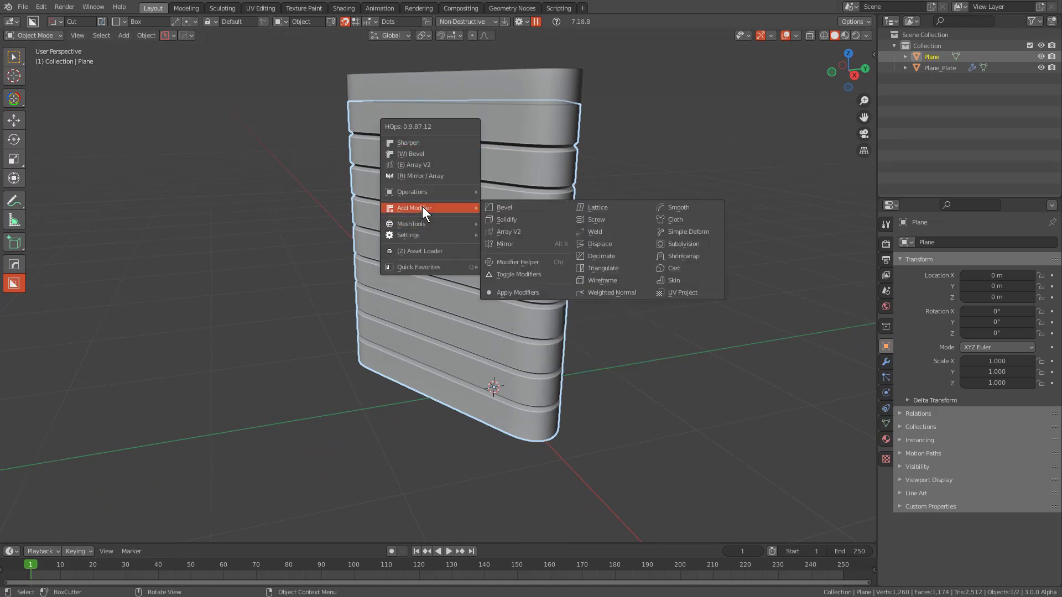
# - Add a lattice and fit it around the grooved block
pyautogui.moveTo(595, 210); pyautogui.dragTo(509, 198)
pyautogui.middleClick(508, 199)
pyautogui.moveTo(525, 211); pyautogui.dragTo(886, 408)
pyautogui.moveTo(526, 211); pyautogui.dragTo(989, 317)
pyautogui.scroll(3)
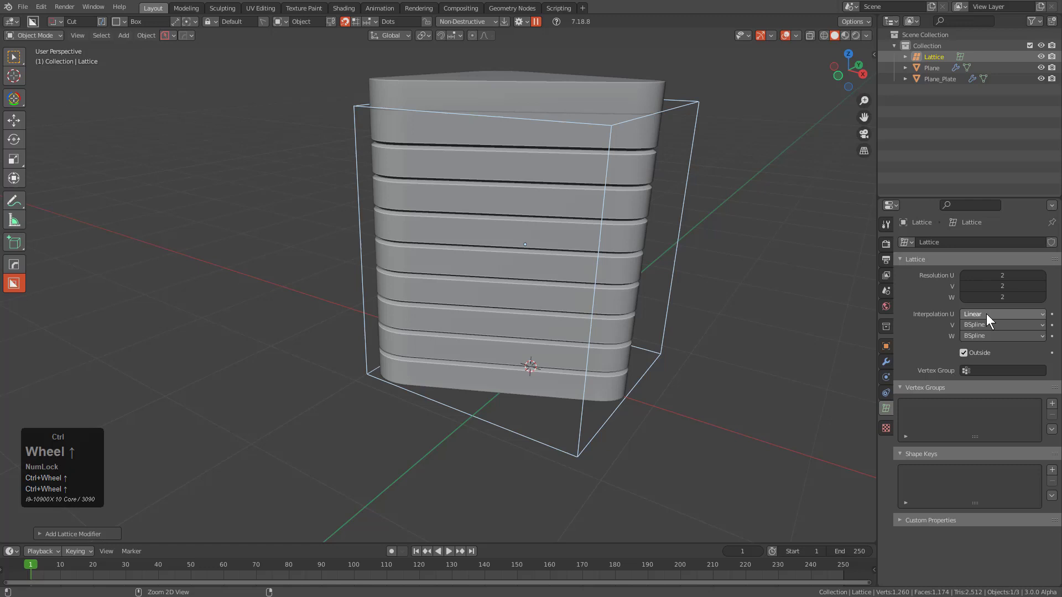
pyautogui.scroll(-3)
pyautogui.scroll(3)
# - Set the lattice's U, V and W interpolation to BSpline
pyautogui.click(990, 317)
pyautogui.click(986, 331)
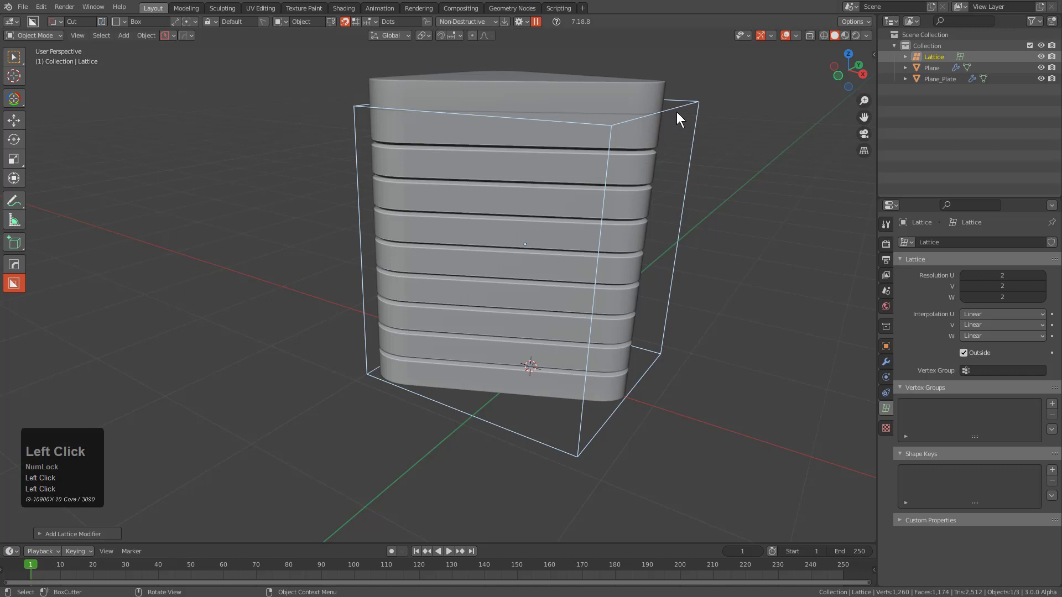
pyautogui.click(983, 315)
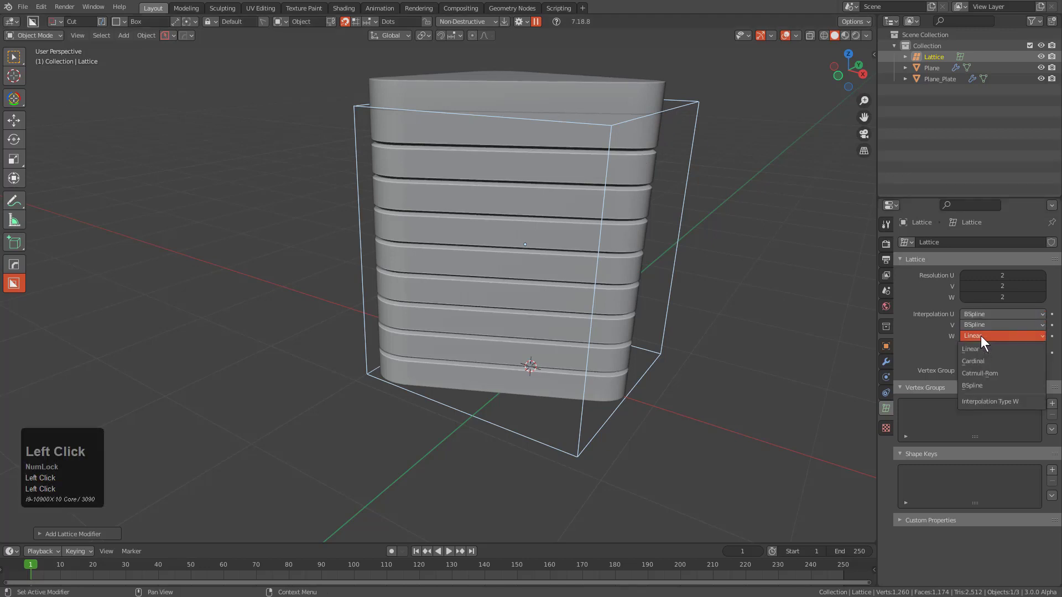
pyautogui.click(987, 387)
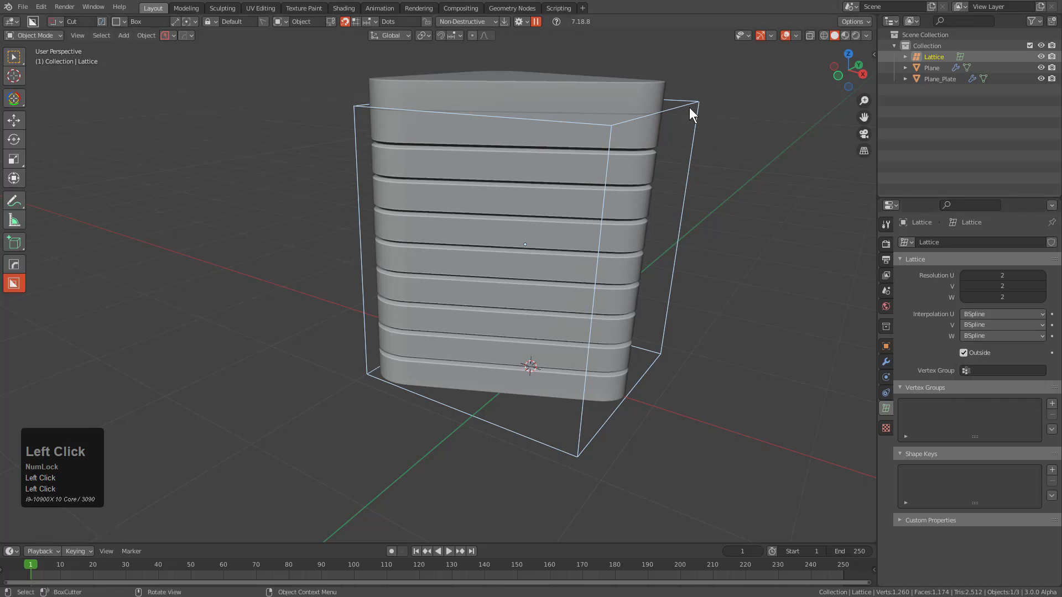
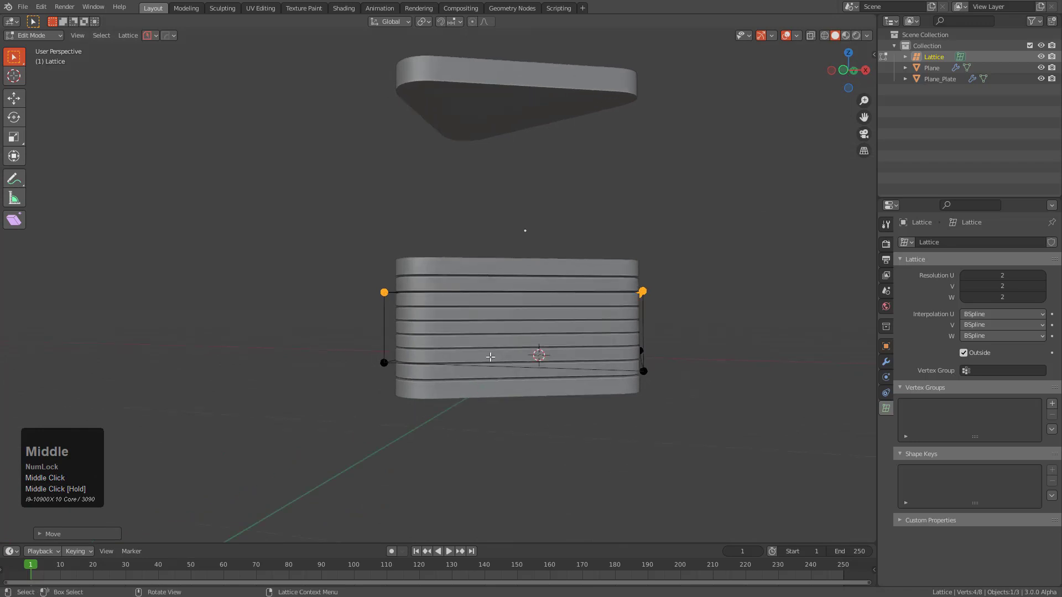
# - Undo the deformation, then drag the lattice's top points along Z to reshape the tower
pyautogui.press('ctrl+z')
pyautogui.middleClick(716, 204)
pyautogui.doubleClick(997, 314)
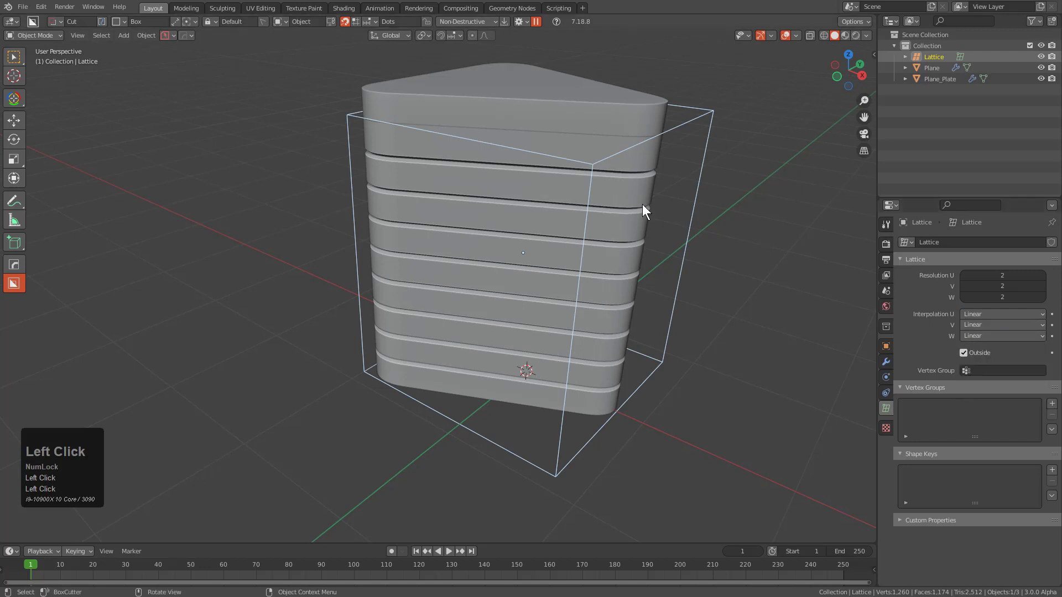
pyautogui.middleClick(607, 219)
pyautogui.press('g')
pyautogui.press('z')
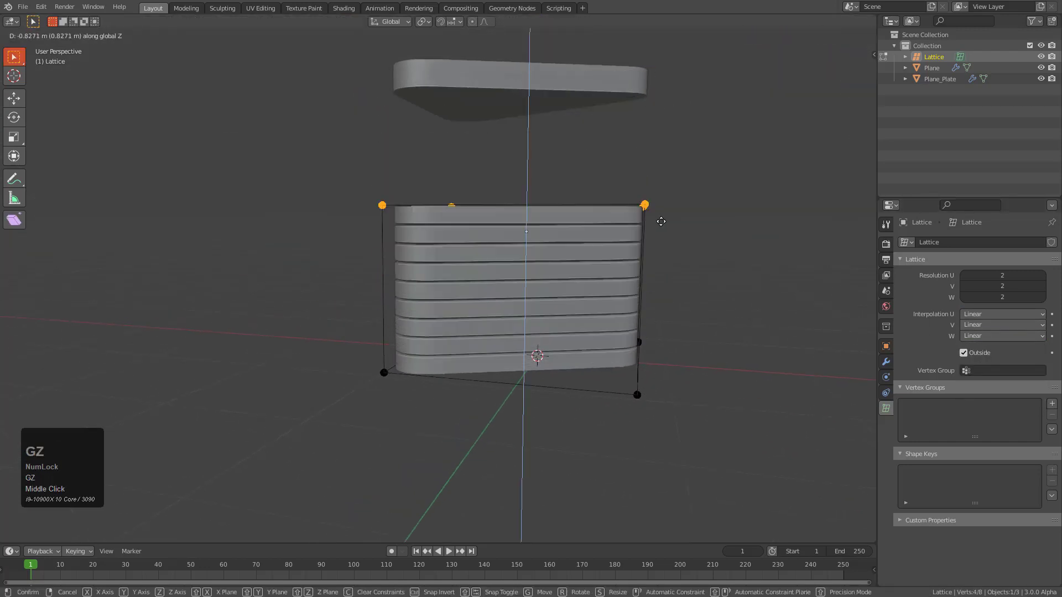
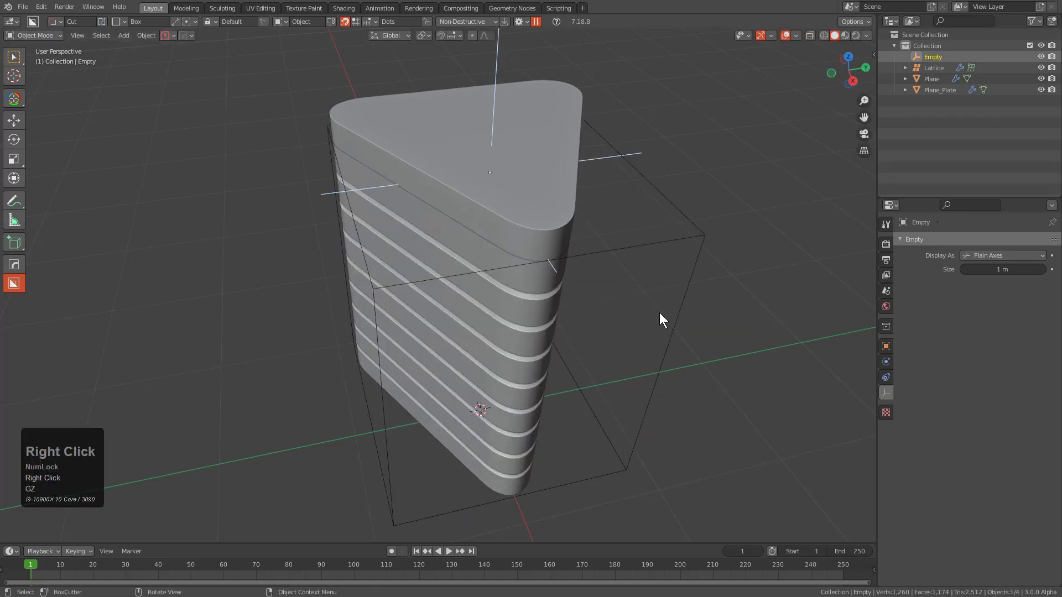
# - Parent the lattice and Plane_Plate to the Empty using Object (Keep Transform)
pyautogui.click(683, 240)
pyautogui.rightClick(683, 241)
pyautogui.press('h')
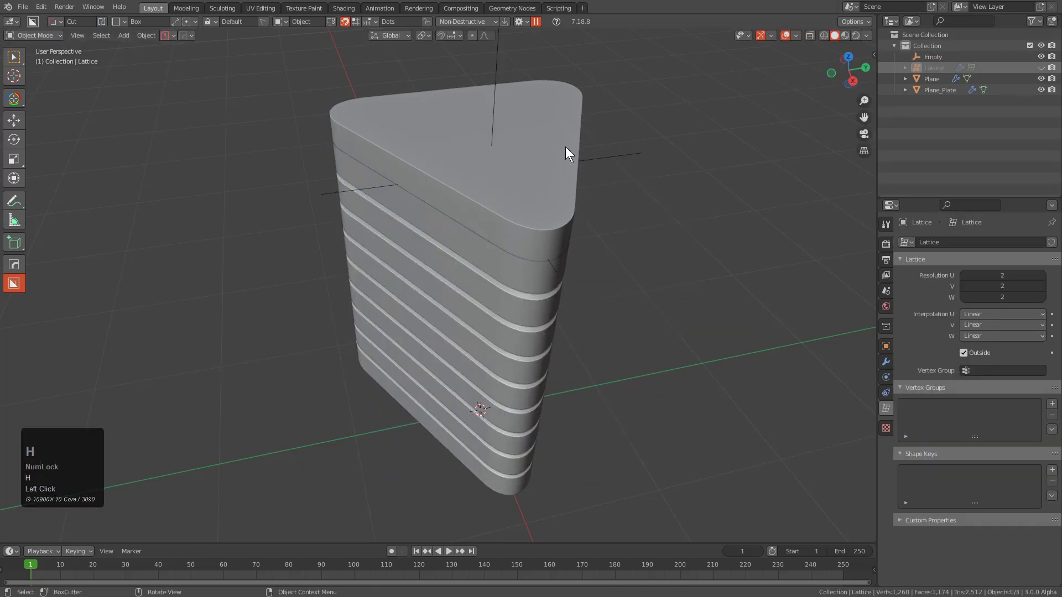
pyautogui.click(568, 150)
pyautogui.click(611, 162)
pyautogui.press('ctrl+p')
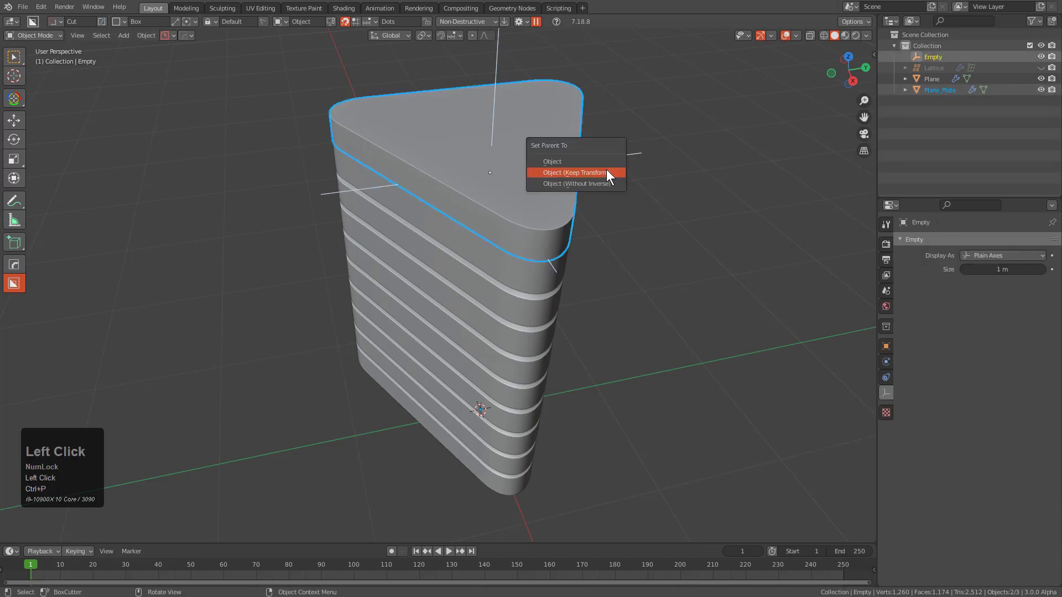
pyautogui.press('alt+a')
pyautogui.click(612, 157)
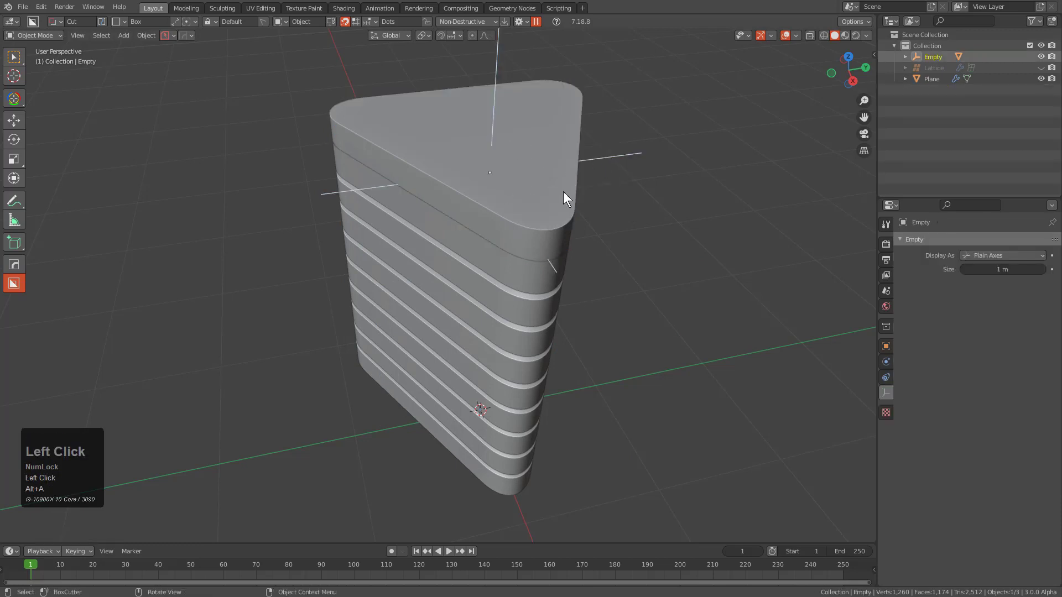
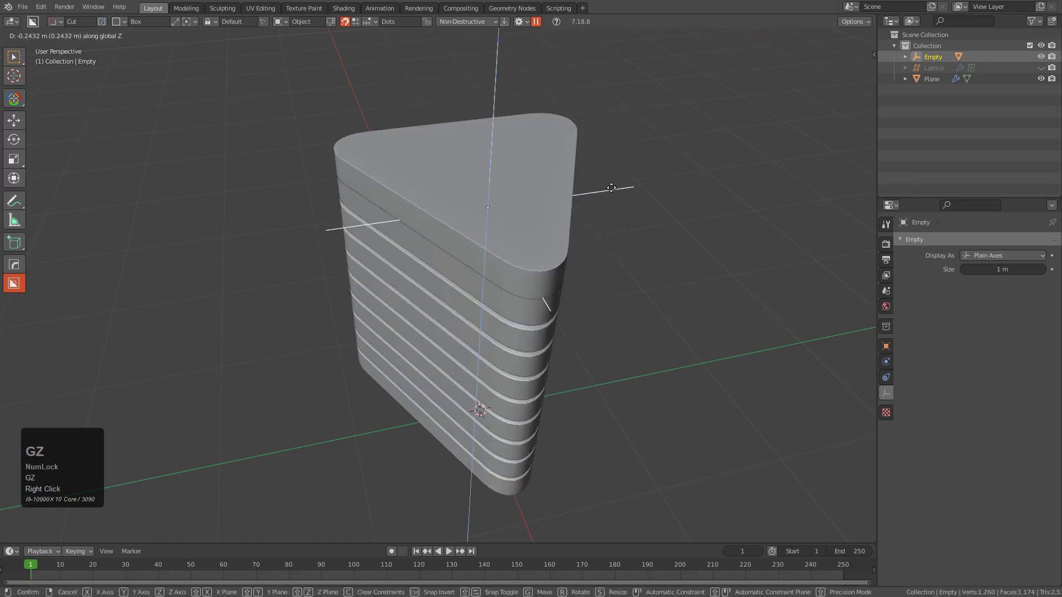
# - Select the top plate and frame it in view ready for cutting
pyautogui.rightClick(623, 170)
pyautogui.doubleClick(522, 204)
pyautogui.middleClick(535, 214)
pyautogui.scroll(-3)
pyautogui.middleClick(586, 238)
# - BoxCutter a rectangular cut and a stepped inset into the plate's corner and confirm
pyautogui.press('d')
pyautogui.click(512, 282)
pyautogui.moveTo(473, 232); pyautogui.dragTo(300, 322)
pyautogui.press('shift+v')
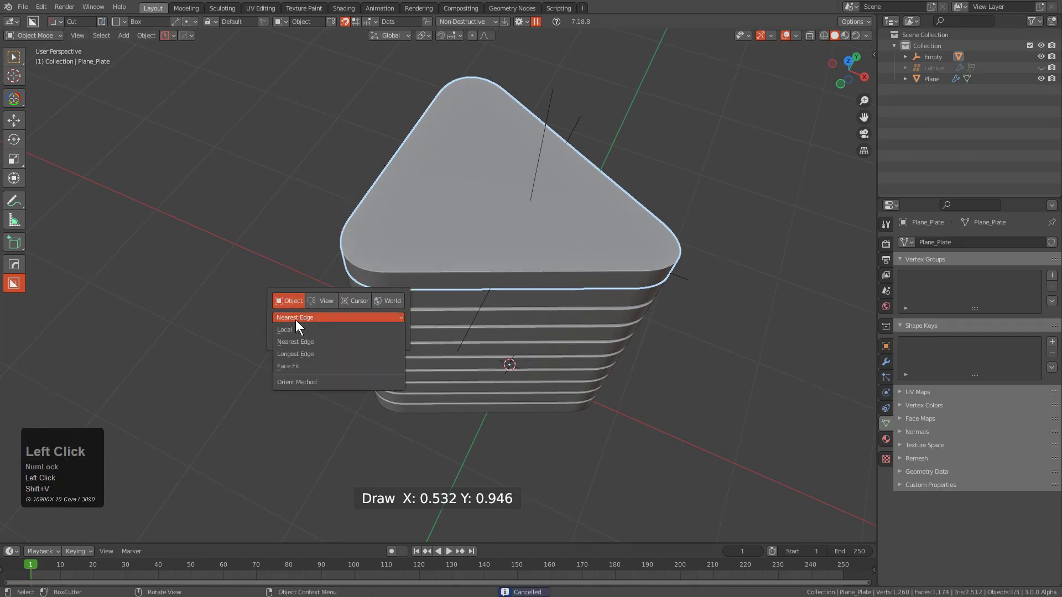
pyautogui.moveTo(296, 330); pyautogui.dragTo(241, 282)
pyautogui.press('i')
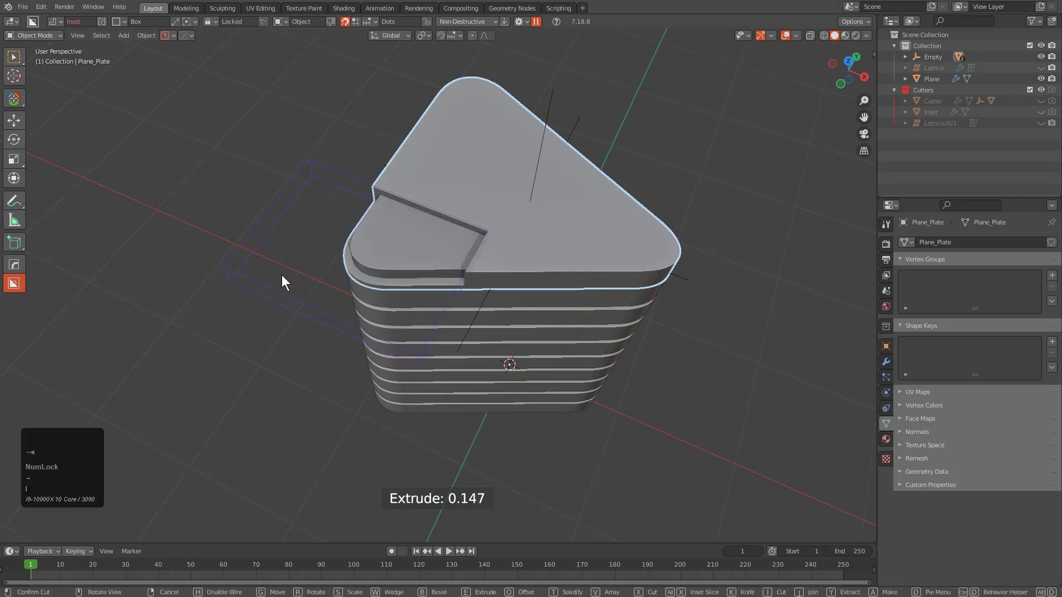
pyautogui.middleClick(455, 282)
pyautogui.scroll(3)
pyautogui.press('b')
pyautogui.scroll(-3)
pyautogui.press('b')
pyautogui.click(580, 268)
# - Draw further panel cuts across the plate, undoing and redrawing one as an inset
pyautogui.scroll(-3)
pyautogui.middleClick(590, 286)
pyautogui.press('space')
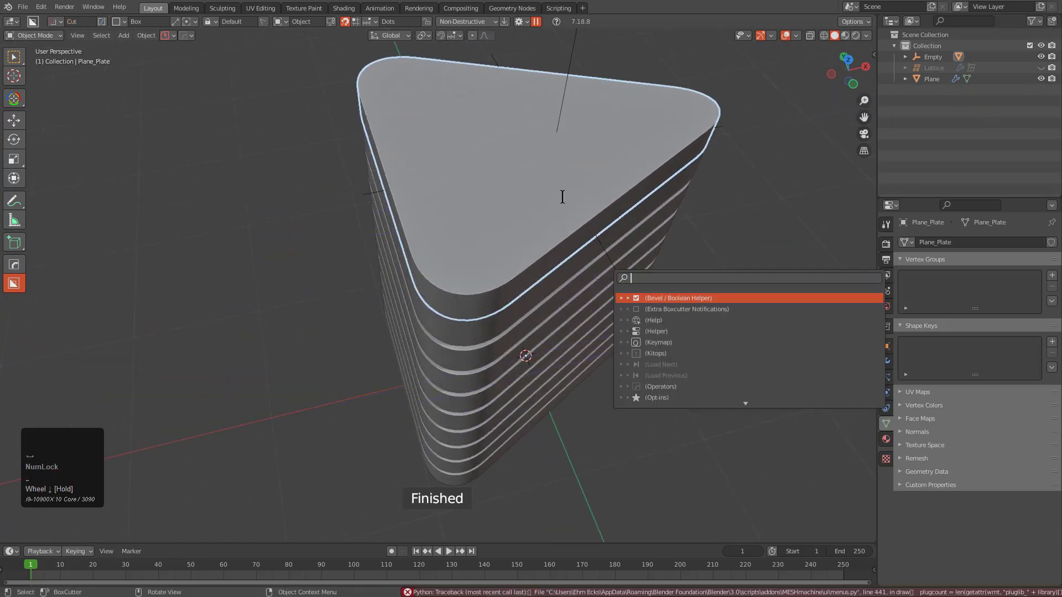
pyautogui.moveTo(565, 181); pyautogui.dragTo(509, 364)
pyautogui.moveTo(500, 351); pyautogui.dragTo(502, 324)
pyautogui.moveTo(500, 352); pyautogui.dragTo(529, 320)
pyautogui.moveTo(529, 320); pyautogui.dragTo(554, 135)
pyautogui.press('ctrl+z')
pyautogui.moveTo(554, 134); pyautogui.dragTo(342, 324)
pyautogui.press('i')
pyautogui.press('b')
pyautogui.press('Tab')
# - Add parallel channel cuts across the plate's right side and confirm them
pyautogui.moveTo(488, 293); pyautogui.dragTo(563, 327)
pyautogui.press('g')
pyautogui.press('space')
pyautogui.moveTo(575, 296); pyautogui.dragTo(596, 415)
pyautogui.press('alt+x')
pyautogui.click(596, 415)
pyautogui.middleClick(610, 321)
pyautogui.middleClick(554, 285)
# - From Front Orthographic view, notch the plate's top edge with BoxCutter and confirm
pyautogui.moveTo(497, 297); pyautogui.dragTo(540, 128)
pyautogui.press('KP_5')
pyautogui.press('KP_5')
pyautogui.middleClick(534, 171)
pyautogui.scroll(3)
pyautogui.press('d')
pyautogui.click(515, 336)
pyautogui.moveTo(426, 233); pyautogui.dragTo(523, 261)
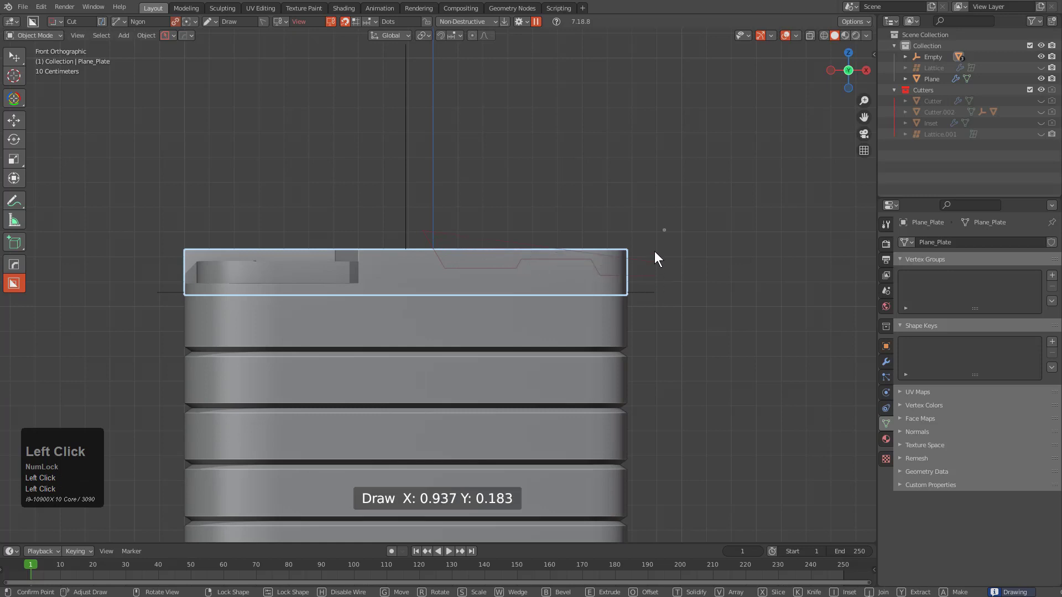
pyautogui.press('space')
pyautogui.moveTo(610, 237); pyautogui.dragTo(558, 285)
pyautogui.middleClick(506, 311)
pyautogui.scroll(3)
pyautogui.press('d')
pyautogui.click(498, 276)
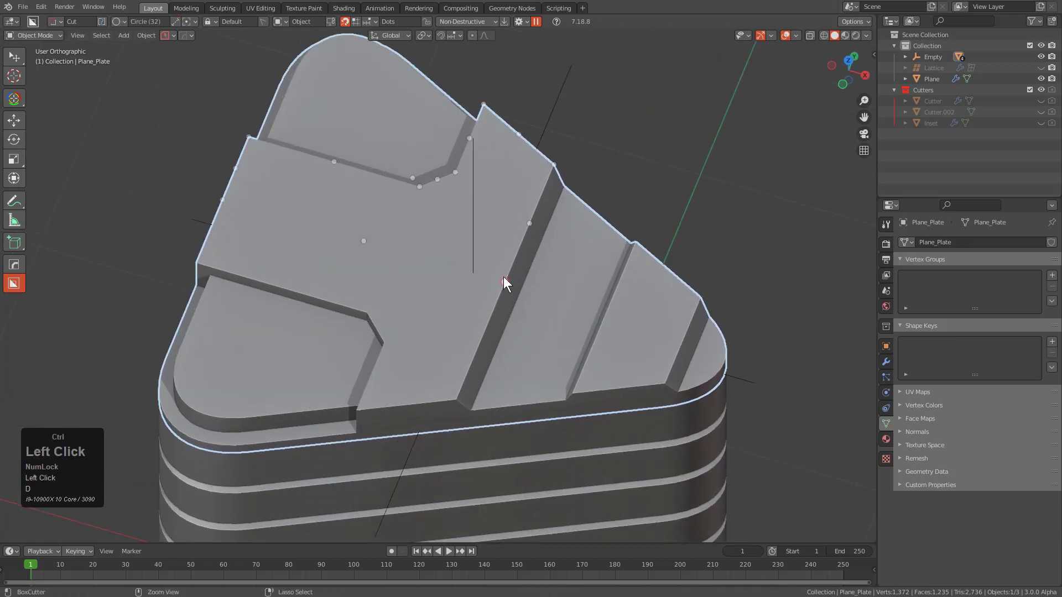
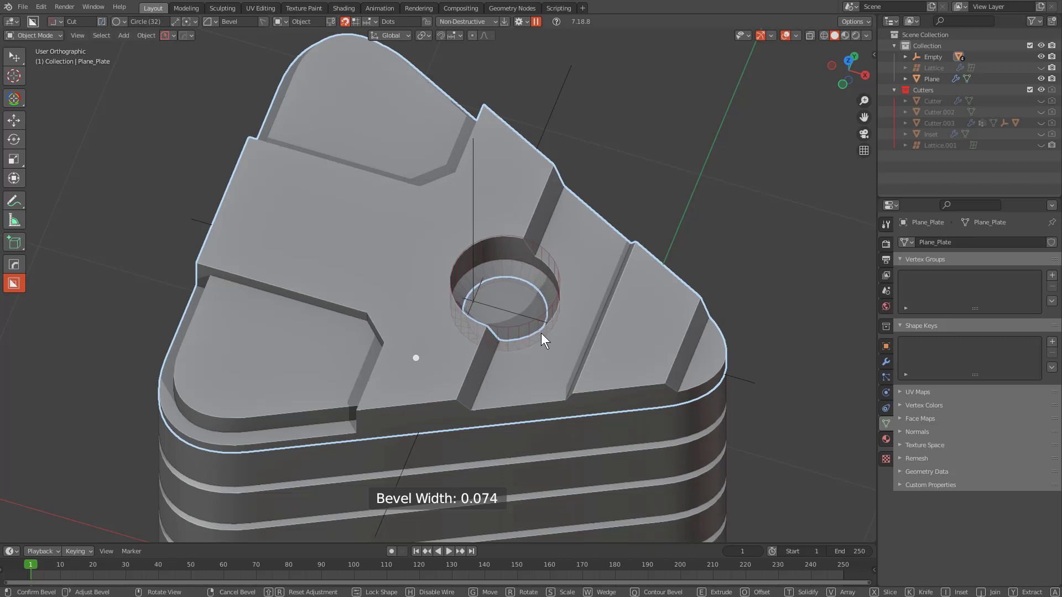
# - Finish the first round hole by adjusting its bevel rounding and confirming the cut
pyautogui.press('b')
pyautogui.click(550, 335)
pyautogui.press('shift+f')
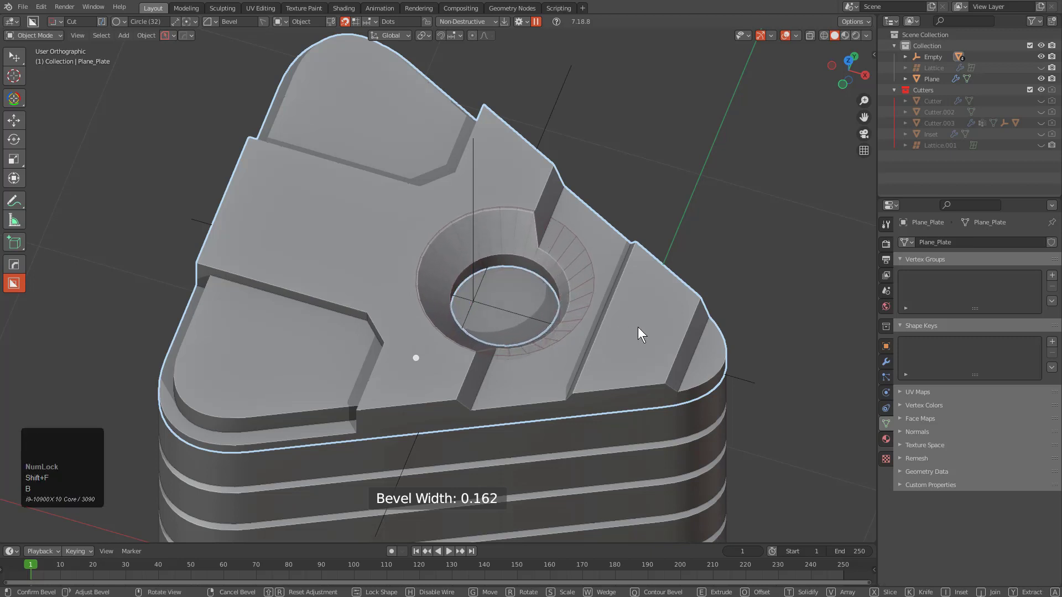
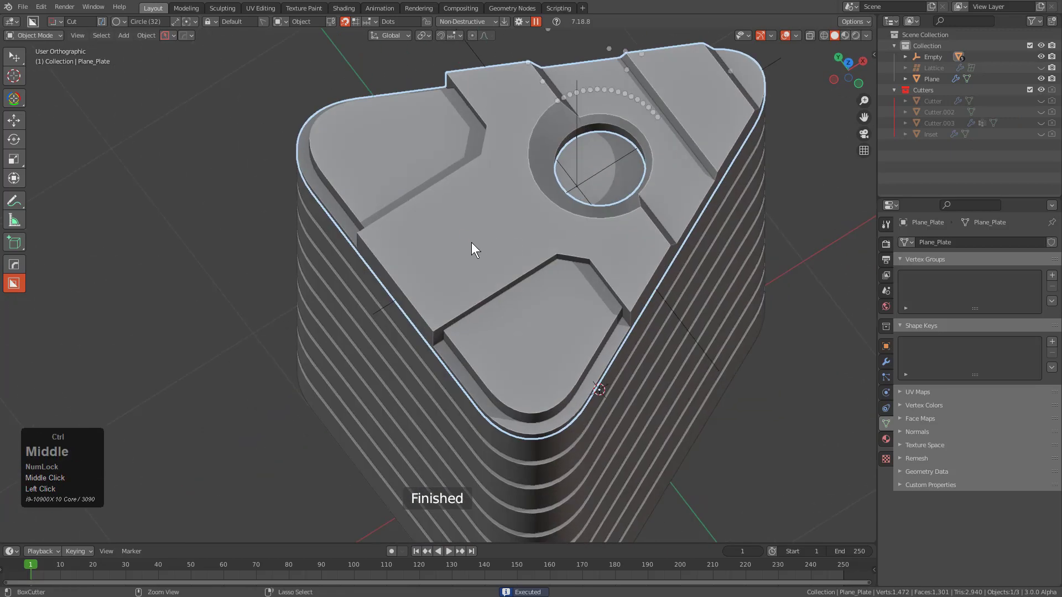
# - Cut a second, smaller circular hole into the top plate with an adjusted bevel width
pyautogui.moveTo(473, 237); pyautogui.dragTo(499, 278)
pyautogui.press('b')
pyautogui.press('shift+f')
pyautogui.press('b')
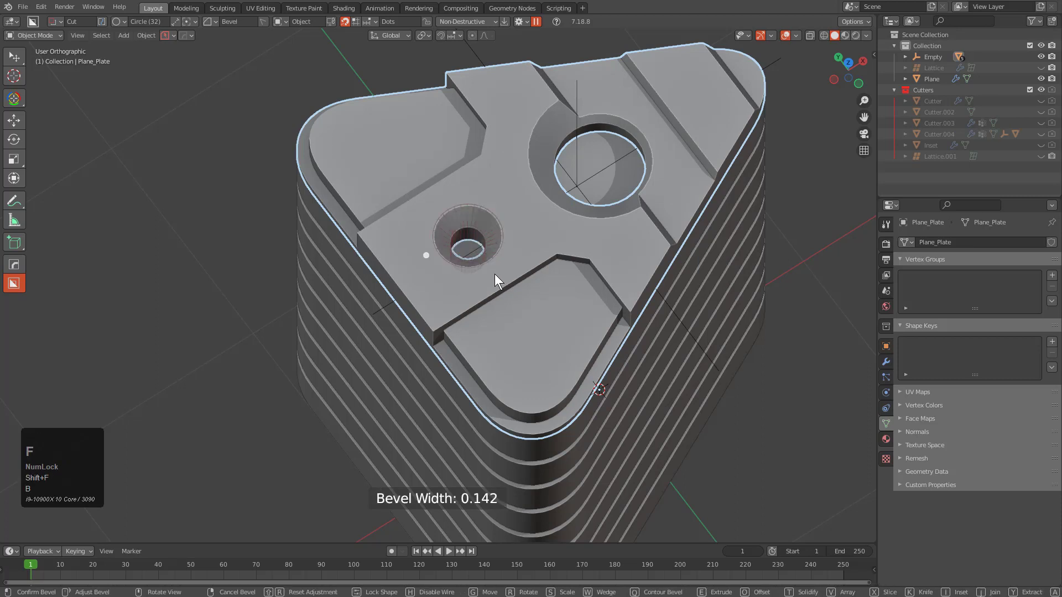
pyautogui.doubleClick(441, 252)
pyautogui.press('shift+f')
pyautogui.press('space')
pyautogui.press('alt+a')
# - Orbit around the block and select the axis empty sitting inside it
pyautogui.middleClick(498, 235)
pyautogui.scroll(-3)
pyautogui.middleClick(565, 271)
pyautogui.middleClick(554, 271)
pyautogui.moveTo(517, 281); pyautogui.dragTo(467, 144)
pyautogui.click(465, 161)
pyautogui.click(467, 144)
pyautogui.scroll(-3)
pyautogui.click(477, 177)
pyautogui.click(462, 159)
# - Move the axis empty along Z, then add a sphere-shaped empty at the origin
pyautogui.press('g')
pyautogui.press('z')
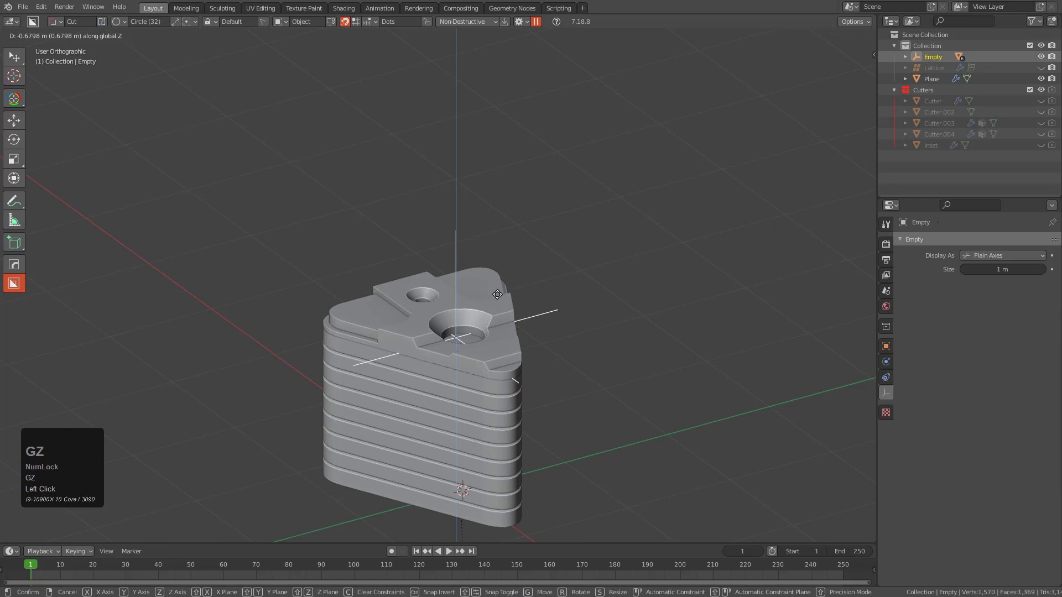
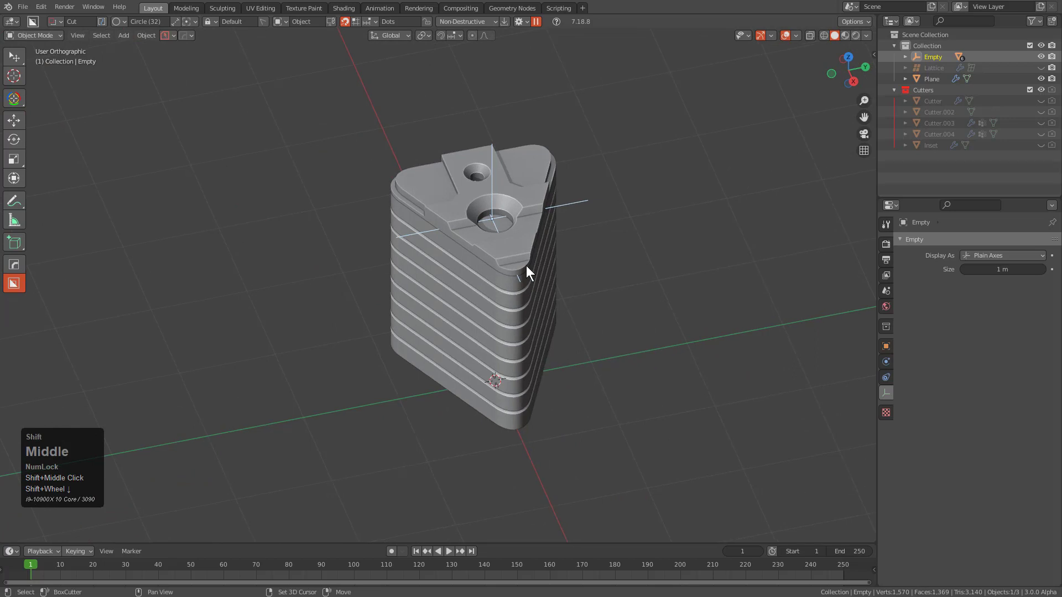
pyautogui.press('shift+c')
pyautogui.press('shift+a')
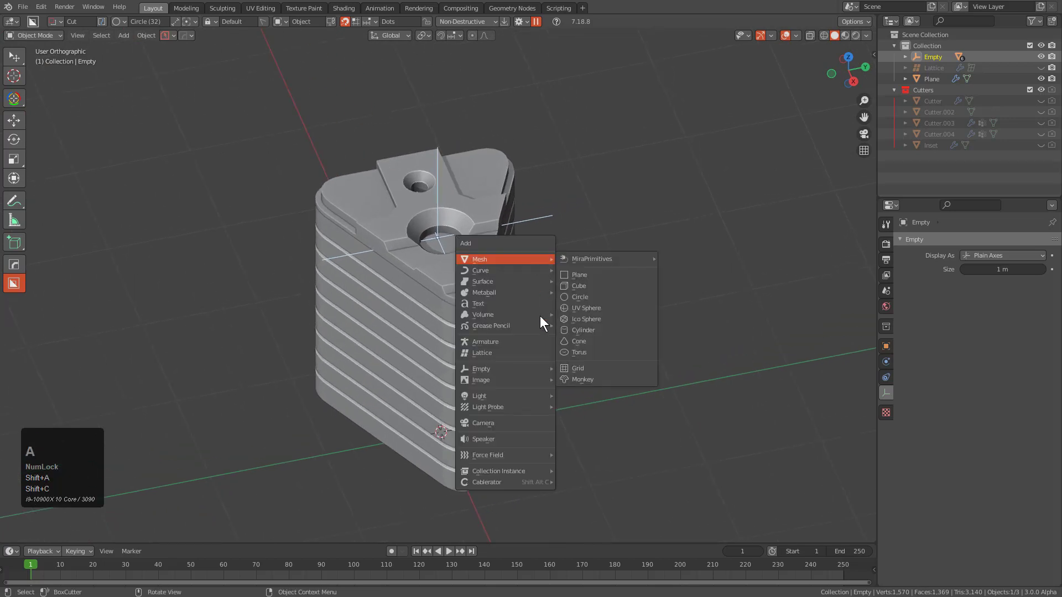
pyautogui.moveTo(521, 370); pyautogui.dragTo(521, 387)
pyautogui.press('shift+a')
pyautogui.rightClick(521, 387)
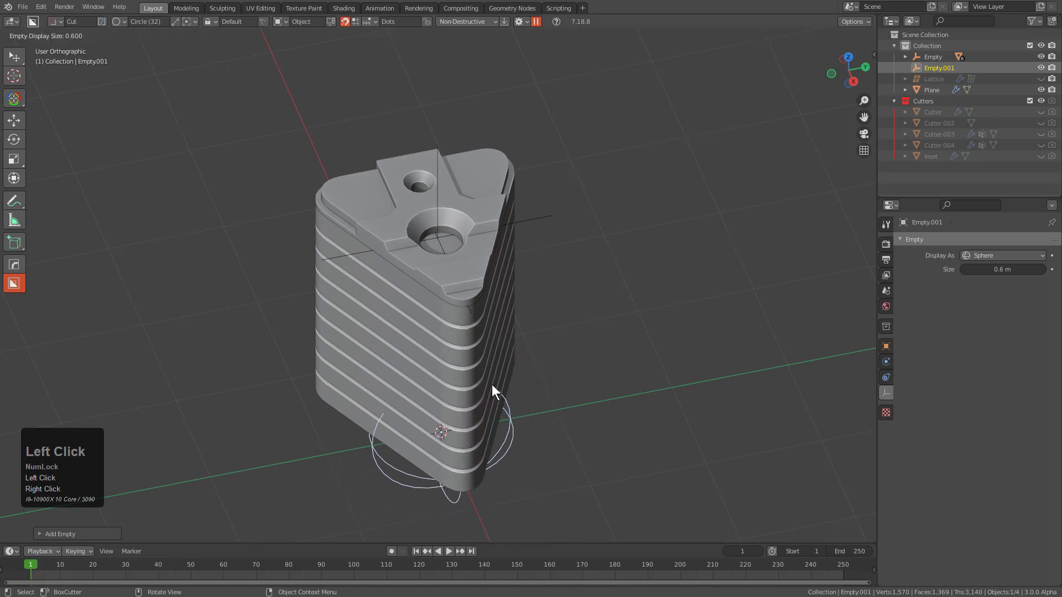
# - Enable In Front display for the sphere empty and move it out beside the block along Y
pyautogui.click(482, 385)
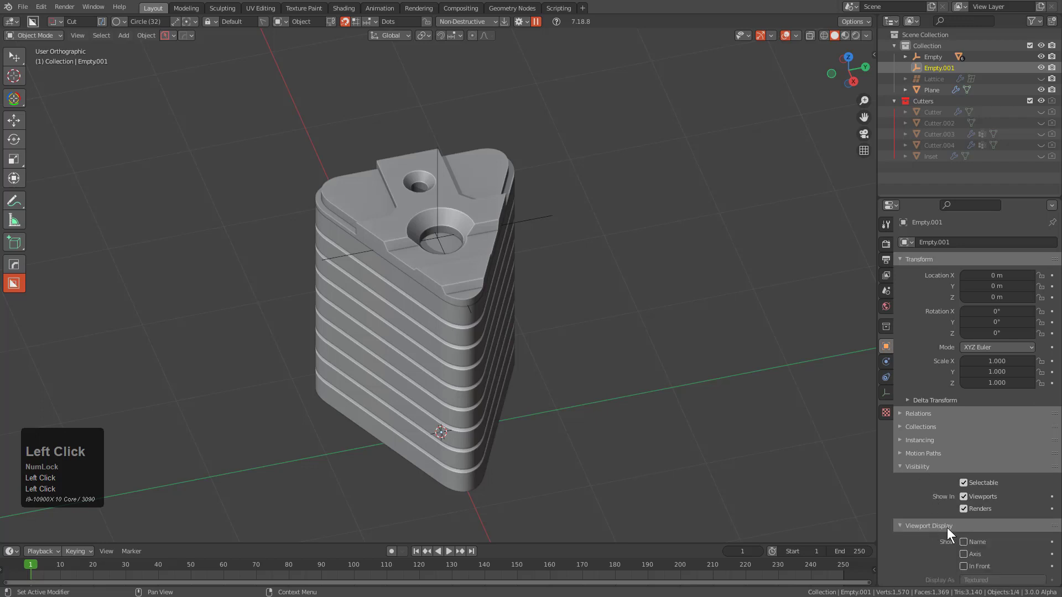
pyautogui.scroll(-3)
pyautogui.scroll(-3)
pyautogui.click(981, 535)
pyautogui.middleClick(548, 421)
pyautogui.scroll(-3)
pyautogui.press('g')
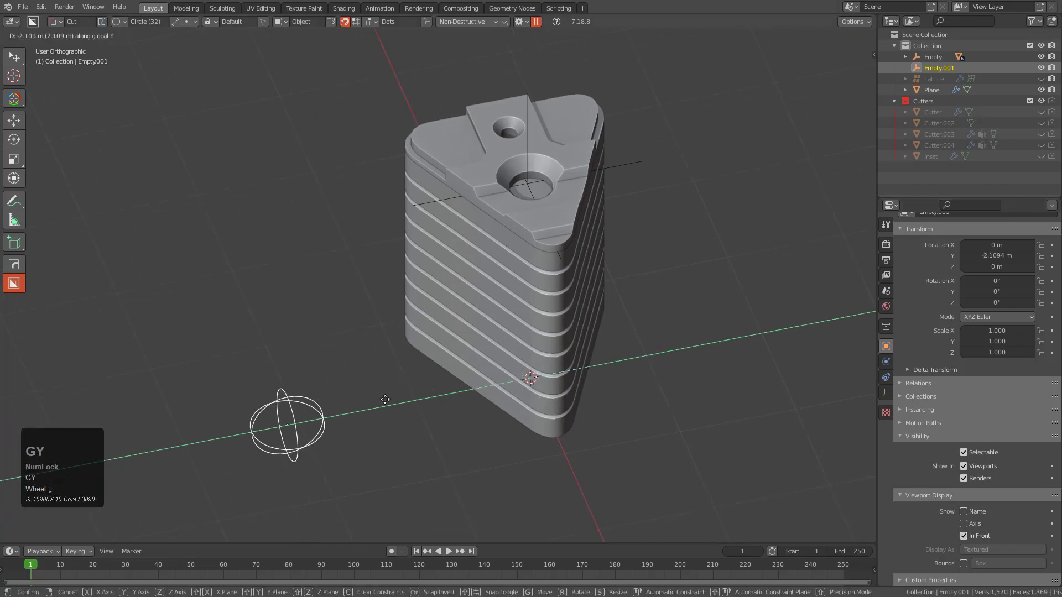
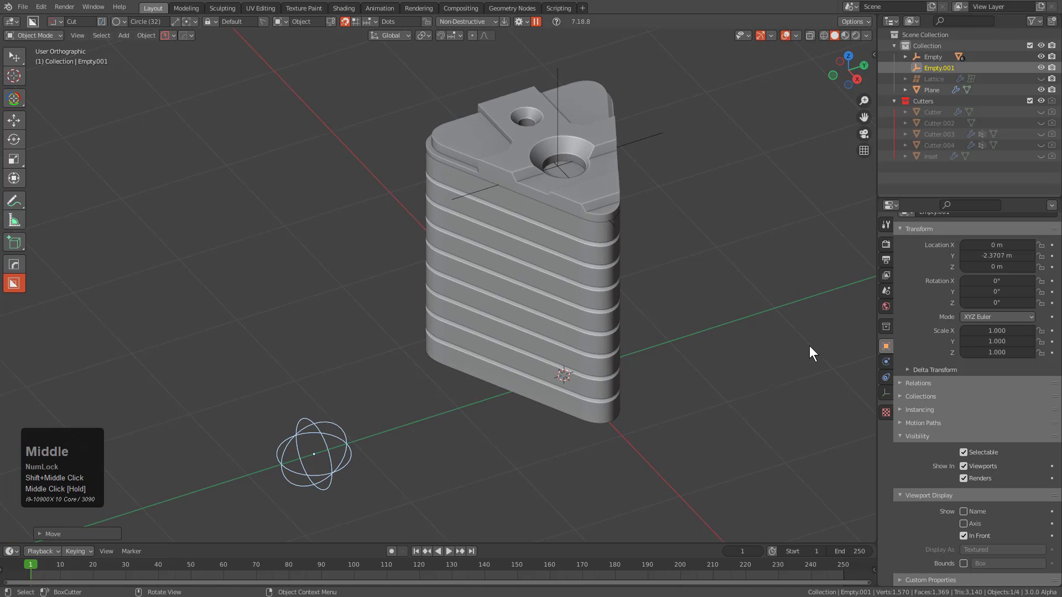
# - Add a Transformation constraint targeting Empty.001 with target and owner in Local Space, Map From Location Z
pyautogui.click(887, 370)
pyautogui.click(889, 378)
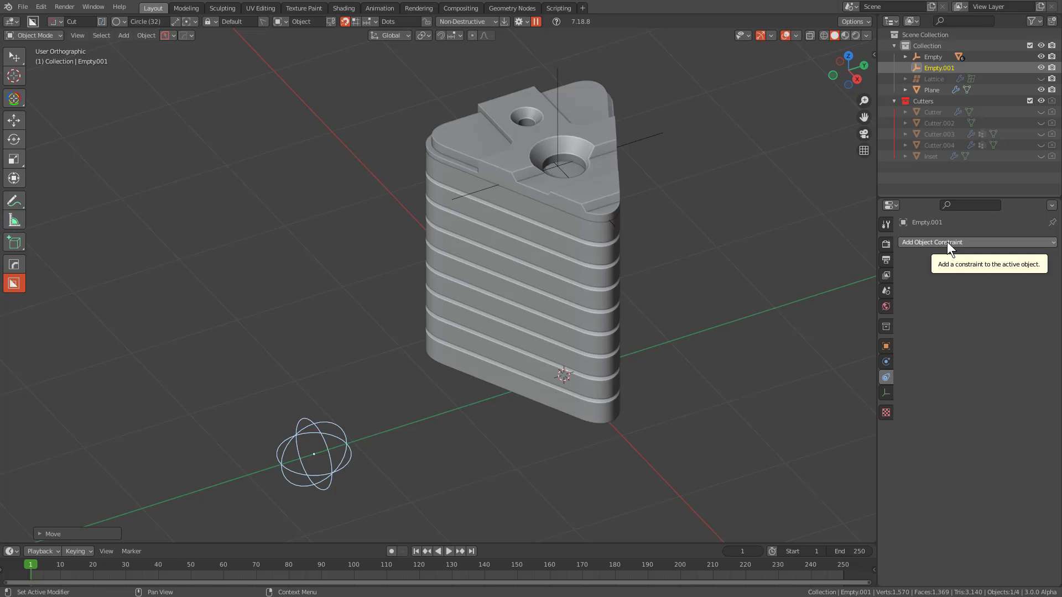
pyautogui.click(950, 249)
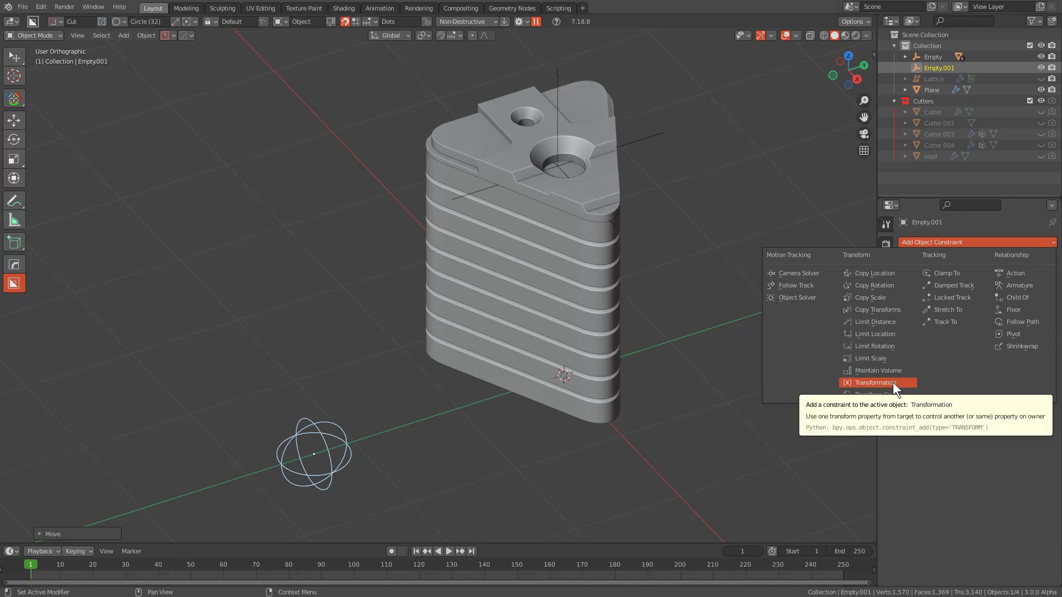
pyautogui.click(899, 389)
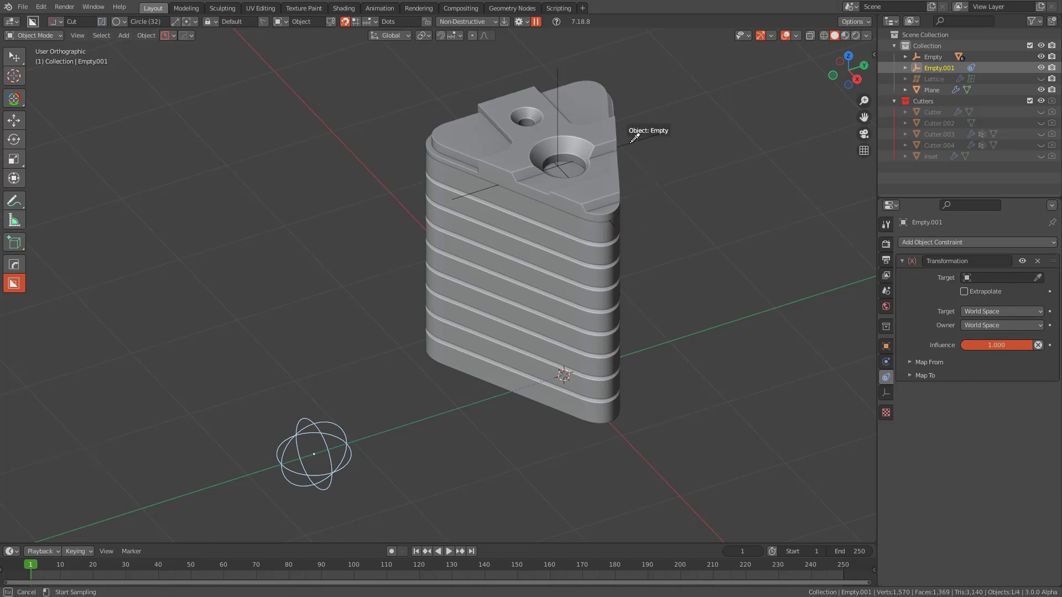
pyautogui.click(641, 141)
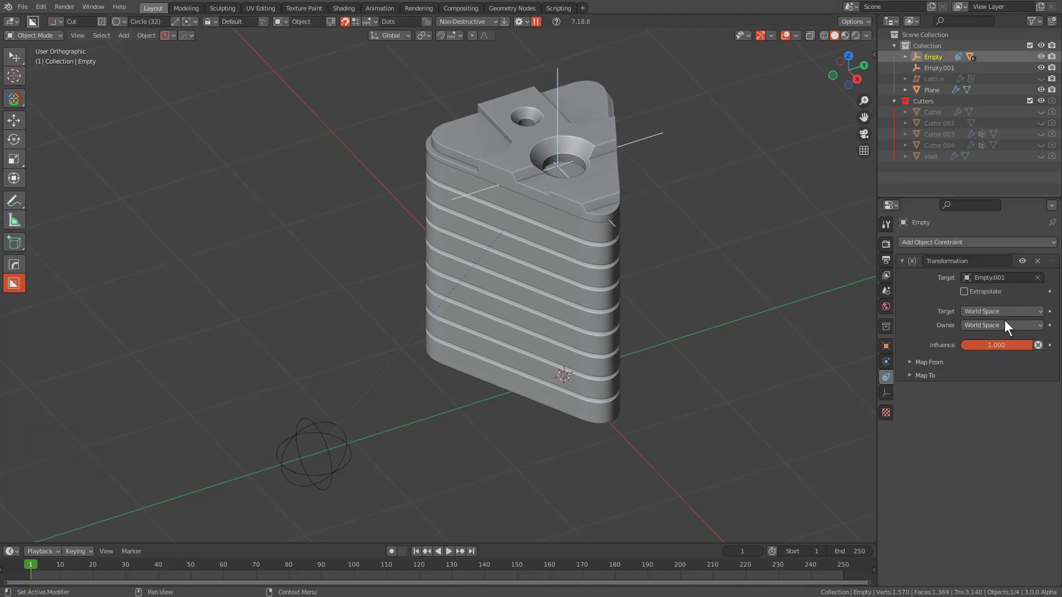
pyautogui.moveTo(988, 311); pyautogui.dragTo(986, 361)
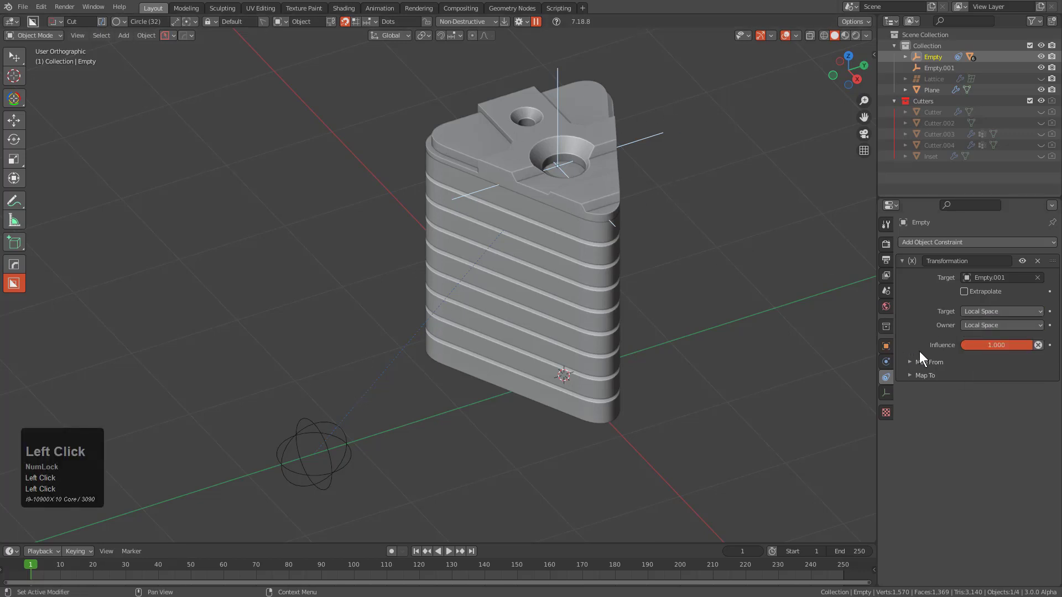
pyautogui.click(929, 365)
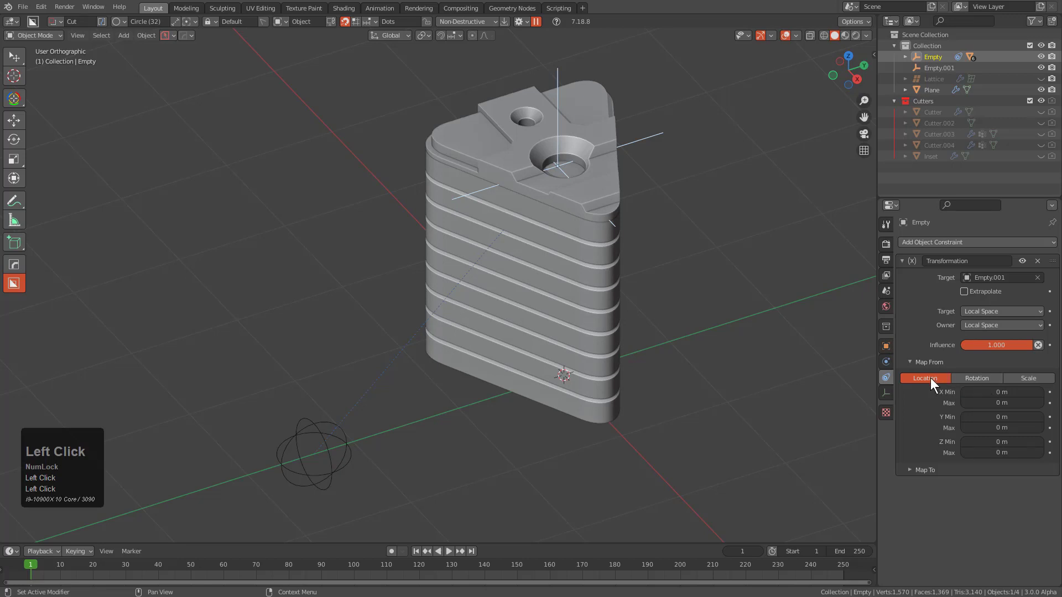
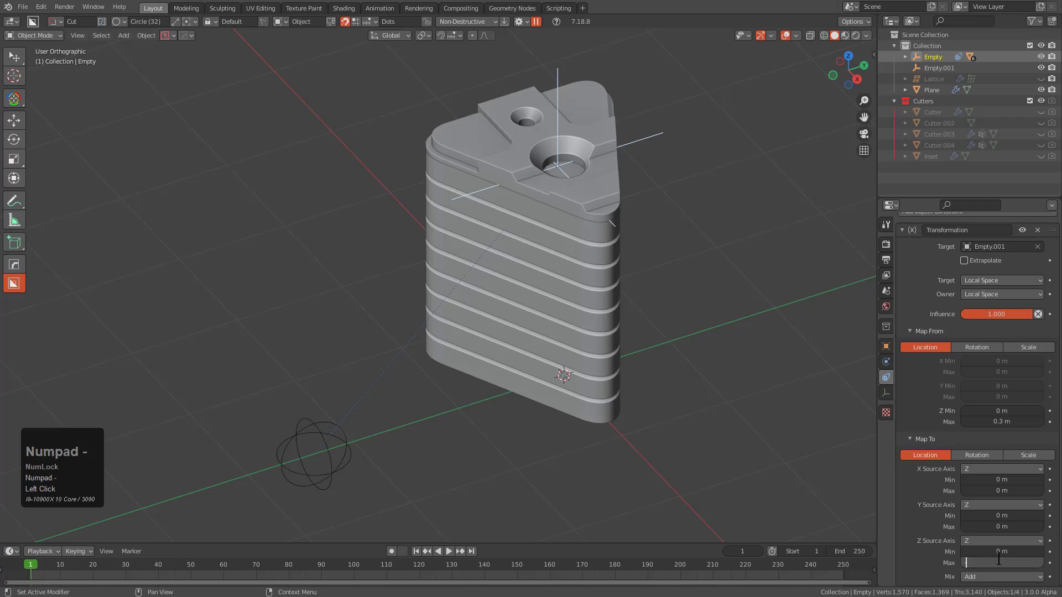
# - Enter -0.5 for the mapped value, then select the sphere empty and raise it along Z to test
pyautogui.press('ctrl+a')
pyautogui.press('KP_Subtract')
pyautogui.press('KP_Decimal')
pyautogui.press('KP_5')
pyautogui.press('KP_Enter')
pyautogui.press('alt+a')
pyautogui.doubleClick(326, 432)
pyautogui.press('g')
pyautogui.press('z')
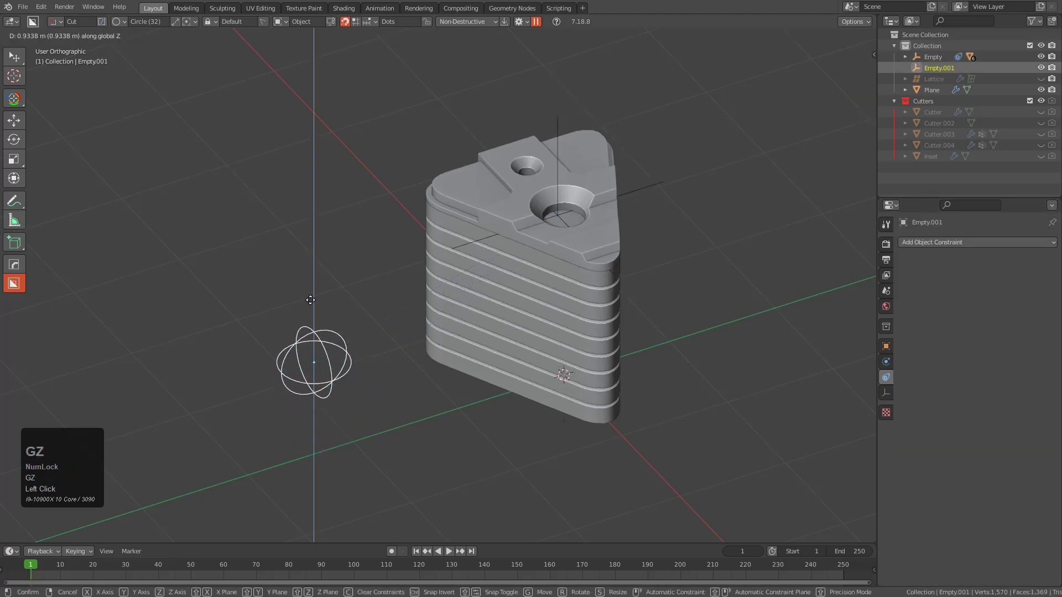
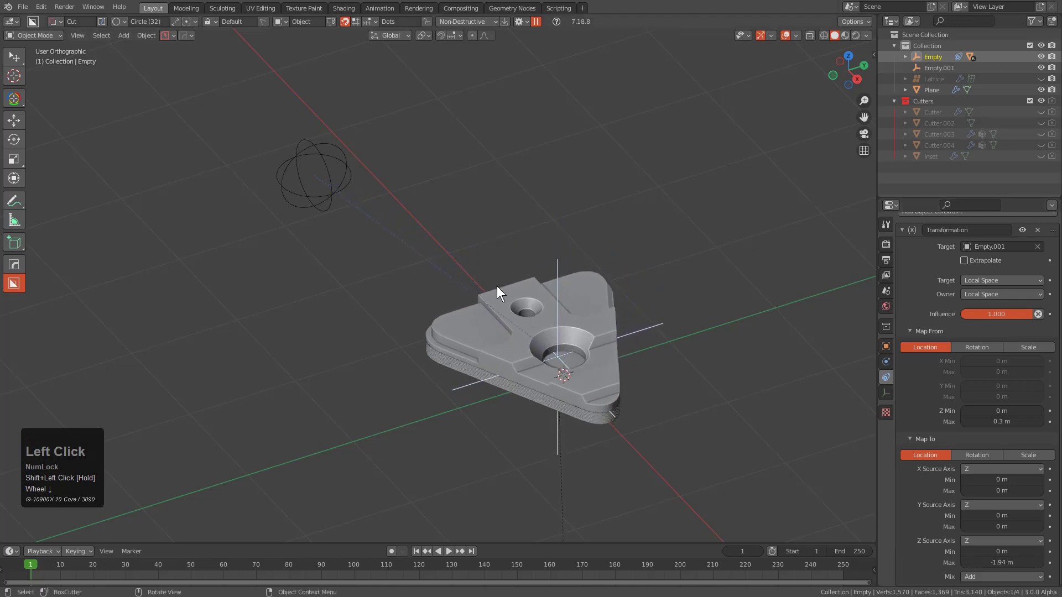
# - Lift the sphere empty along Z to test, then select the axis empty to edit its constraint
pyautogui.press('alt+a')
pyautogui.press('g')
pyautogui.press('z')
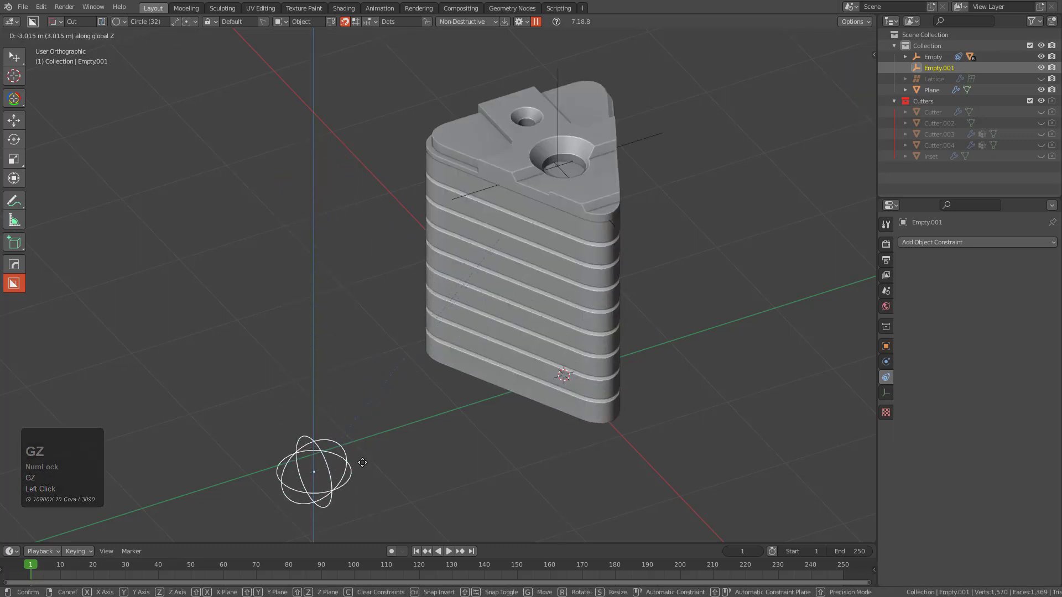
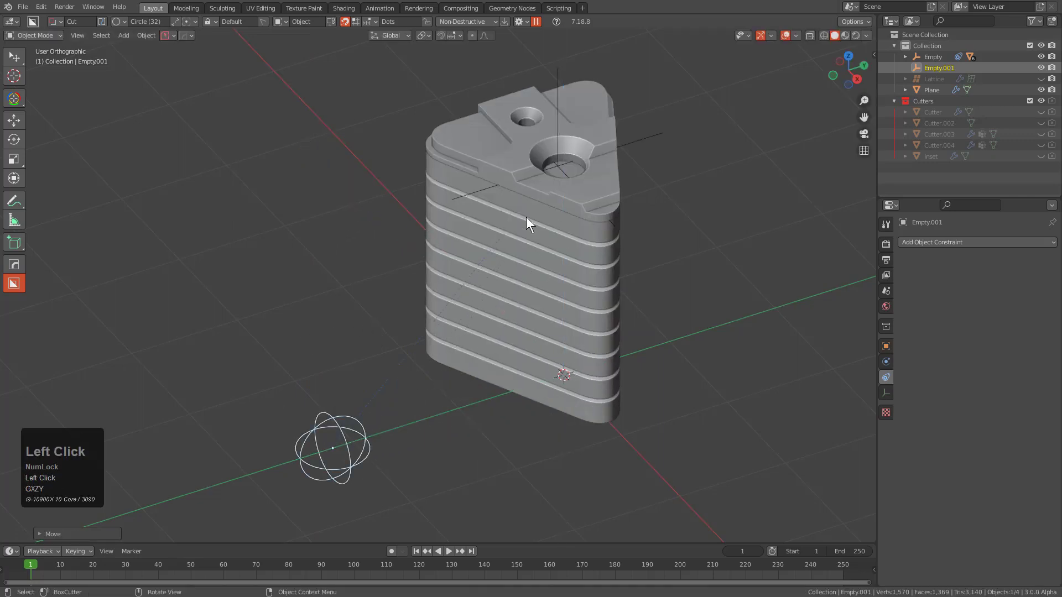
pyautogui.click(633, 150)
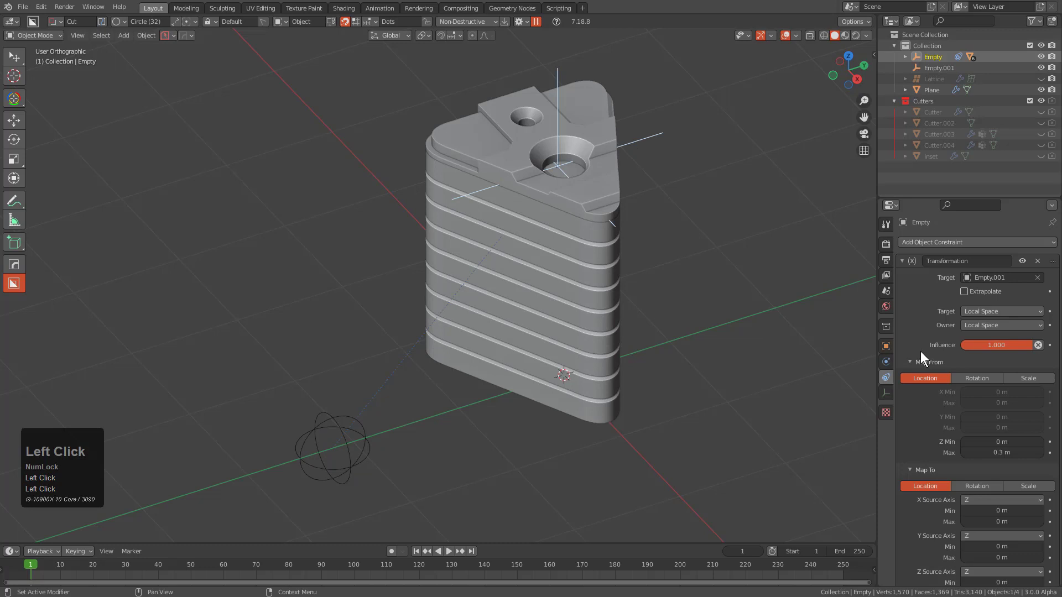
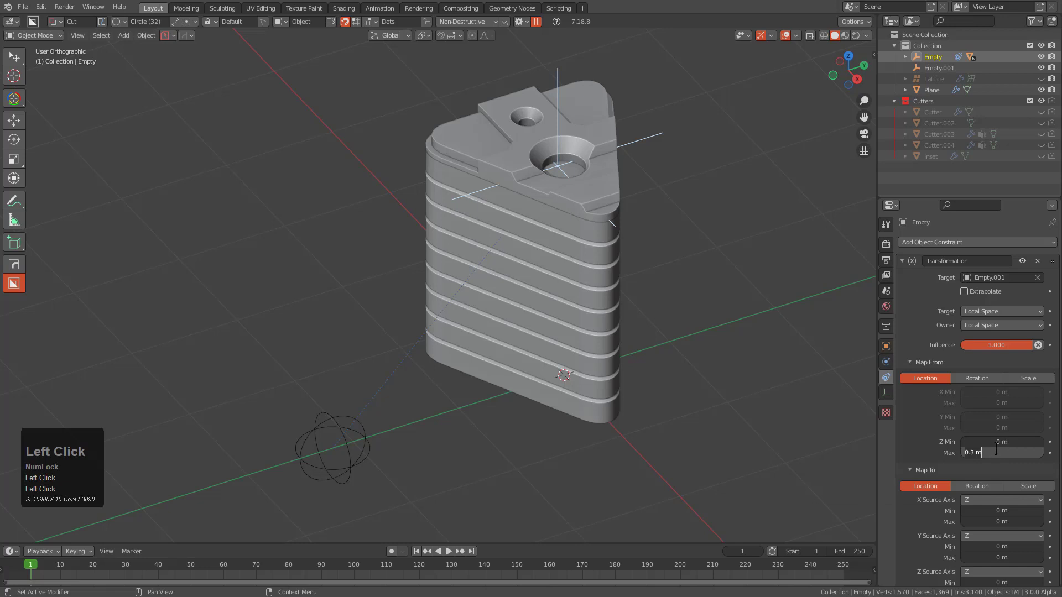
# - Set Map From Z Max to 0.5 m, then raise the sphere empty again to check the block flattens
pyautogui.press('KP_Decimal')
pyautogui.press('KP_5')
pyautogui.press('KP_Enter')
pyautogui.scroll(-3)
pyautogui.click(363, 429)
pyautogui.press('g')
pyautogui.press('z')
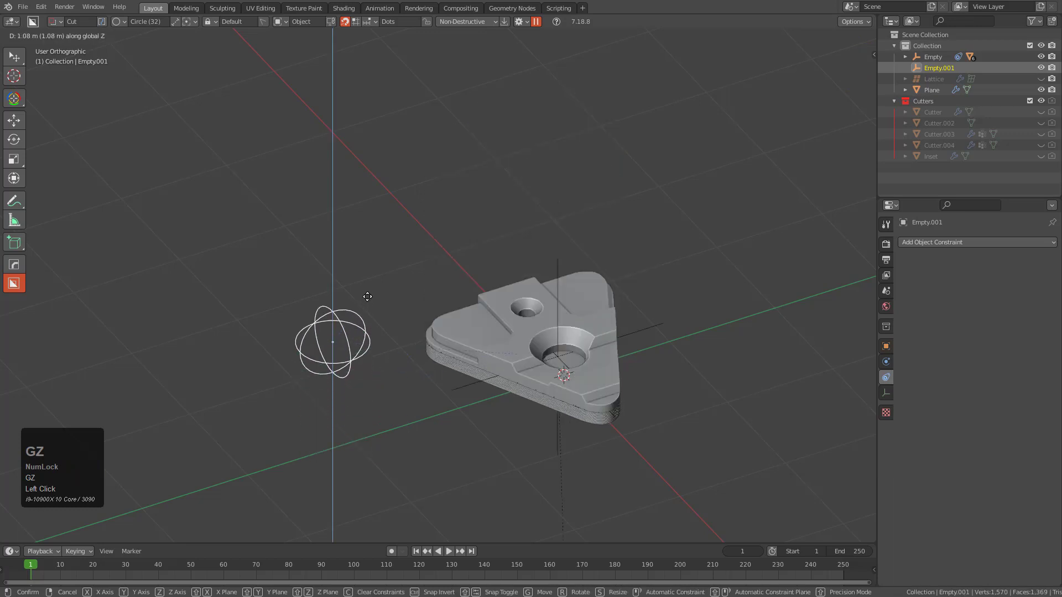
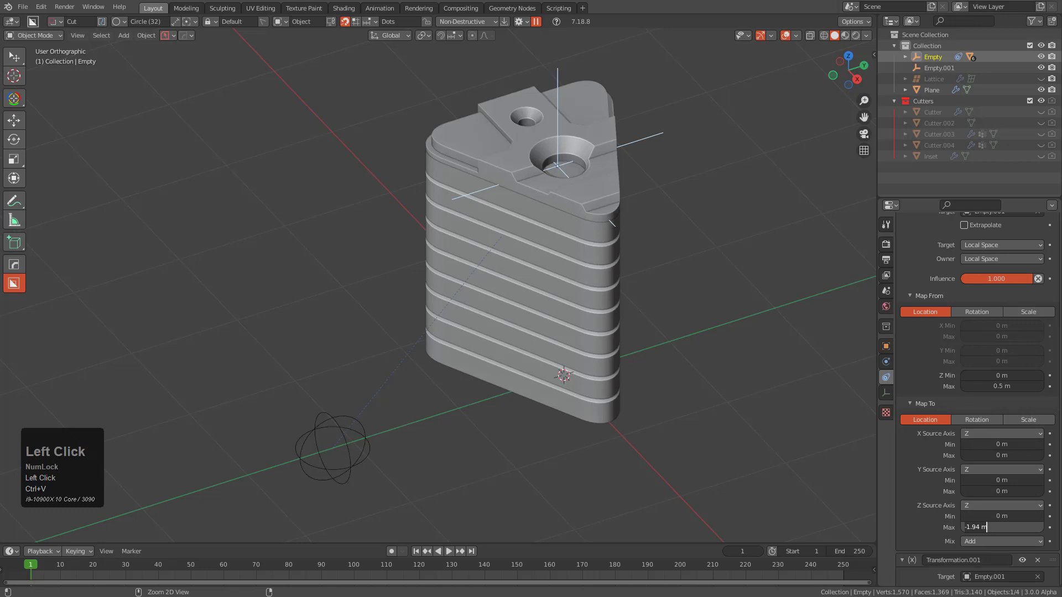
# - Duplicate the Transformation constraint, collapse the first, and give Transformation.001 a Z range of 0.5–1 m
pyautogui.press('ctrl+c')
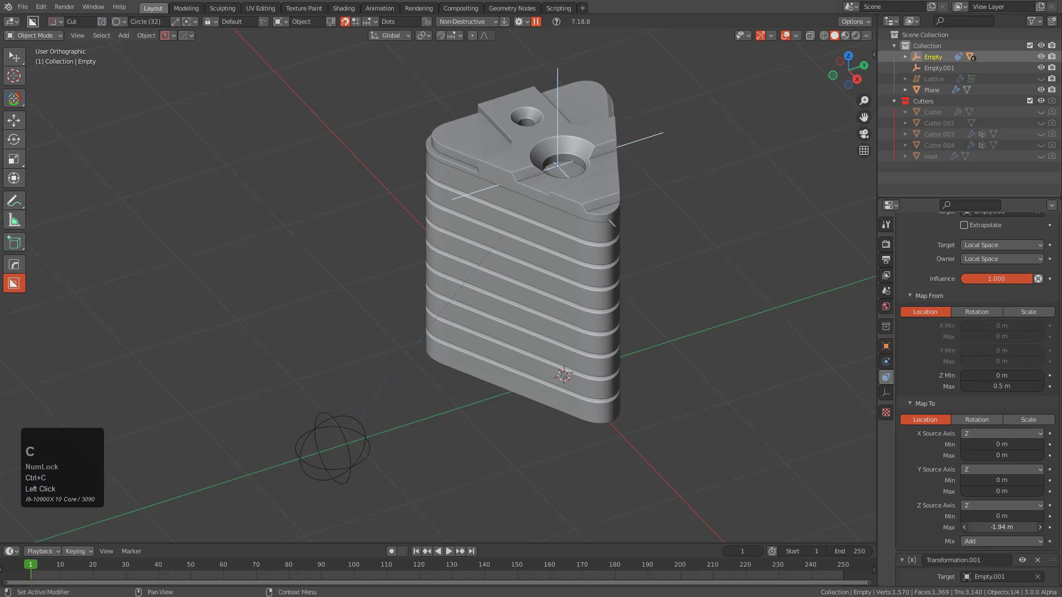
pyautogui.press('ctrl+c')
pyautogui.scroll(3)
pyautogui.click(911, 263)
pyautogui.click(932, 379)
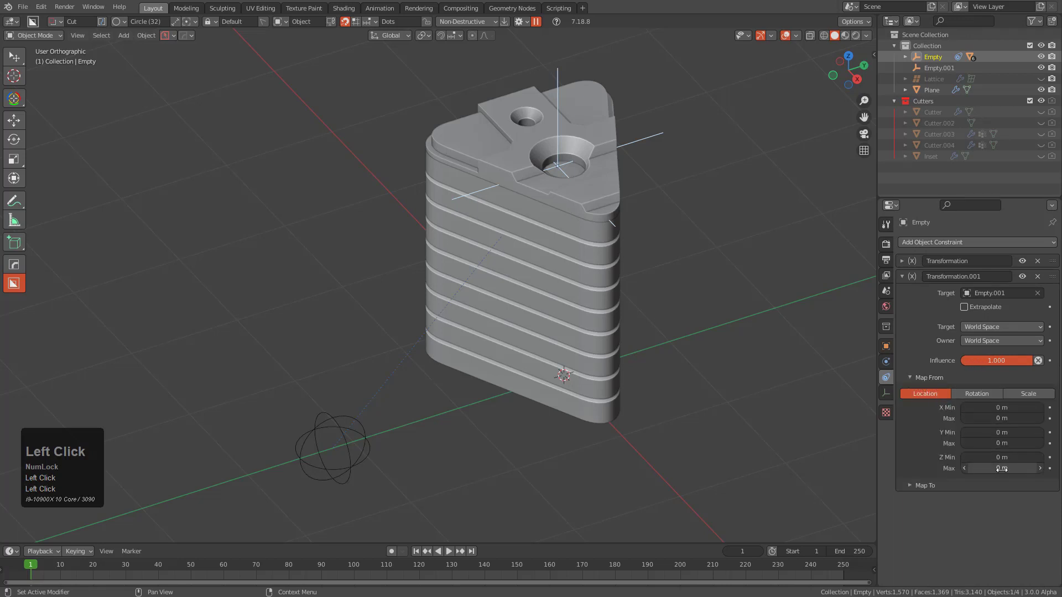
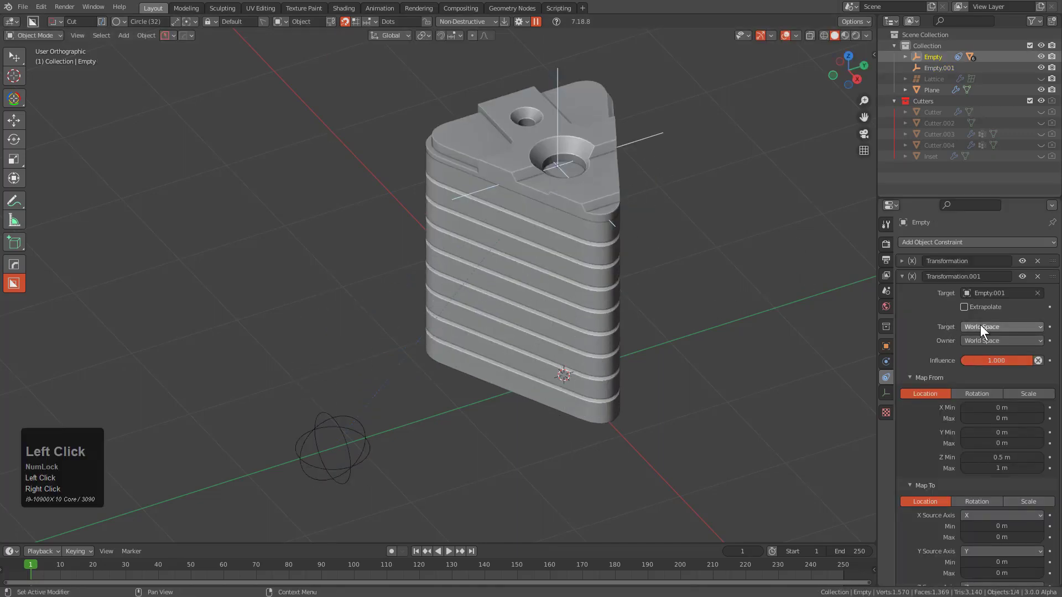
pyautogui.click(908, 282)
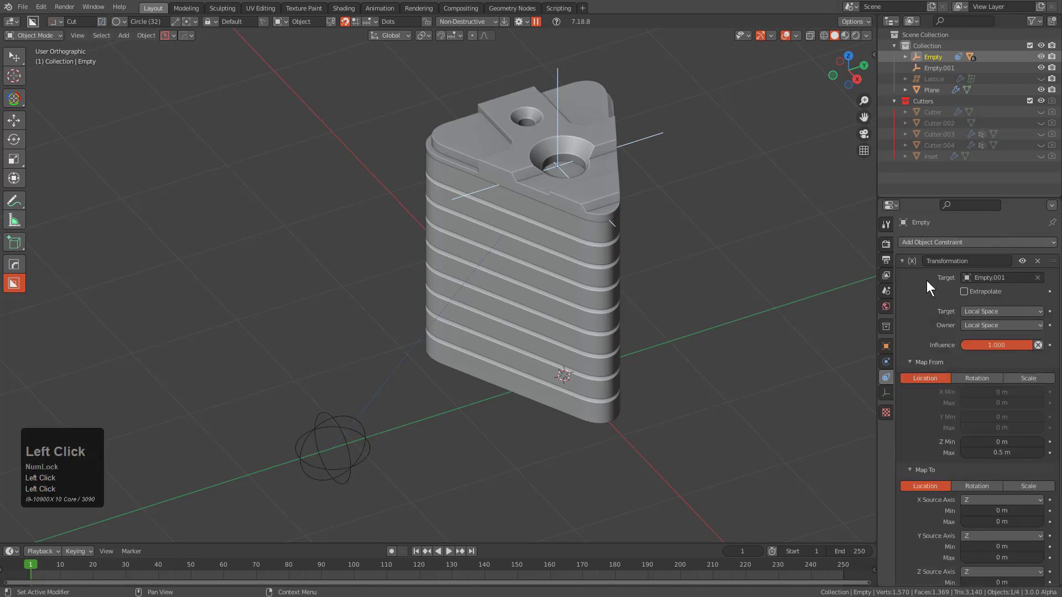
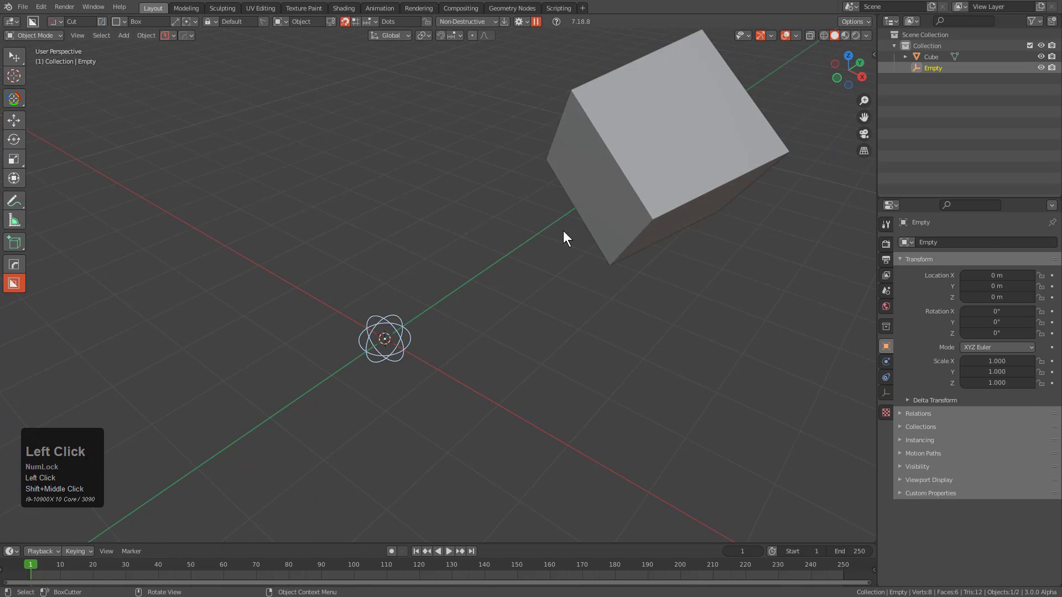
# - Orbit to look down on the scene and select the rotated cube
pyautogui.middleClick(605, 186)
pyautogui.scroll(-3)
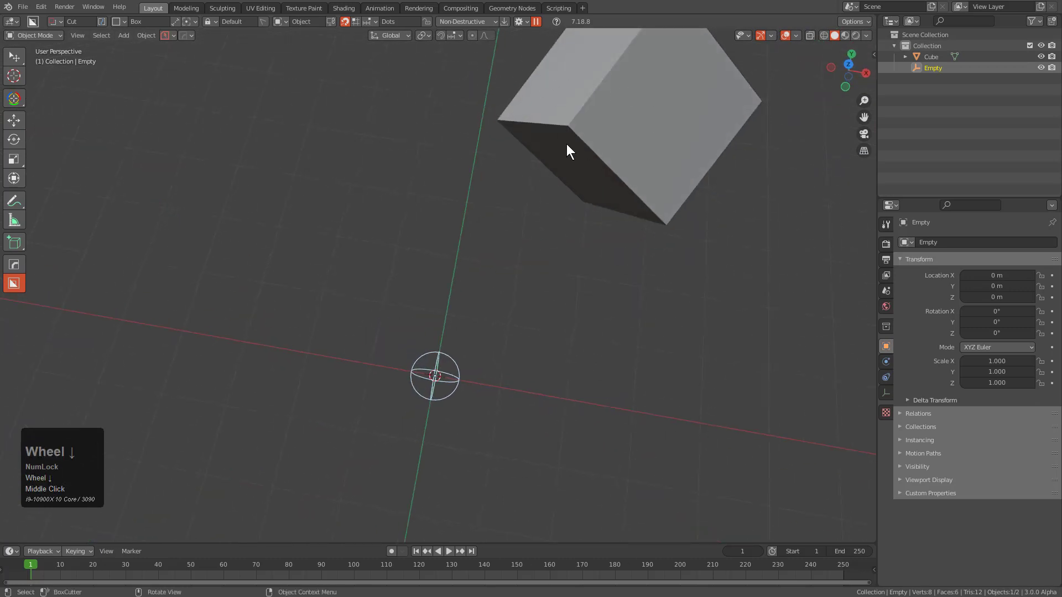
pyautogui.middleClick(602, 137)
pyautogui.middleClick(632, 151)
pyautogui.middleClick(634, 149)
pyautogui.moveTo(635, 177); pyautogui.dragTo(588, 207)
pyautogui.click(604, 202)
pyautogui.middleClick(588, 208)
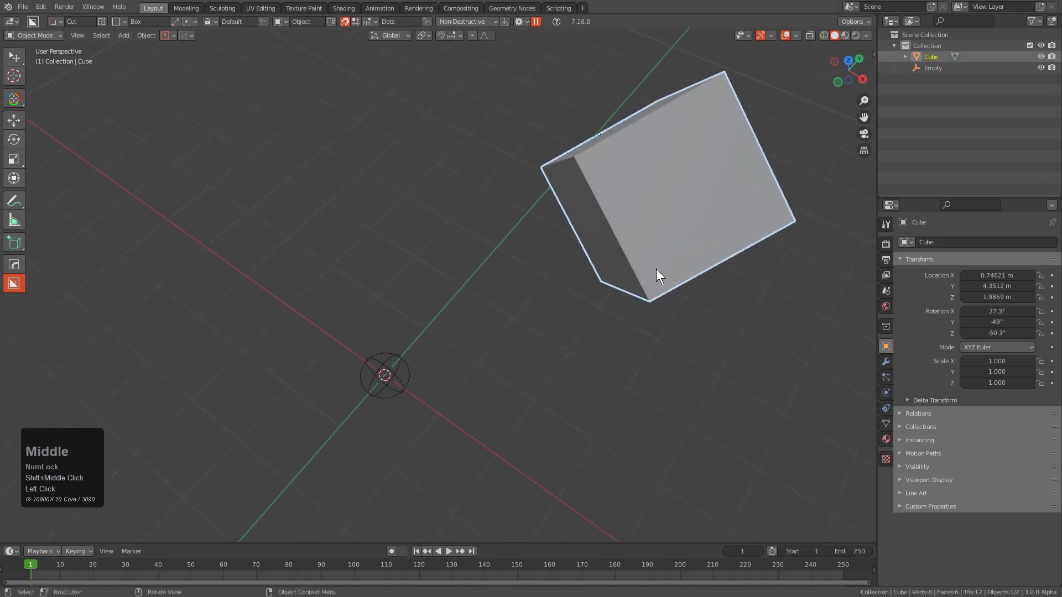
# - Add a Transformation constraint to the cube with the empty as its target
pyautogui.click(891, 401)
pyautogui.click(890, 409)
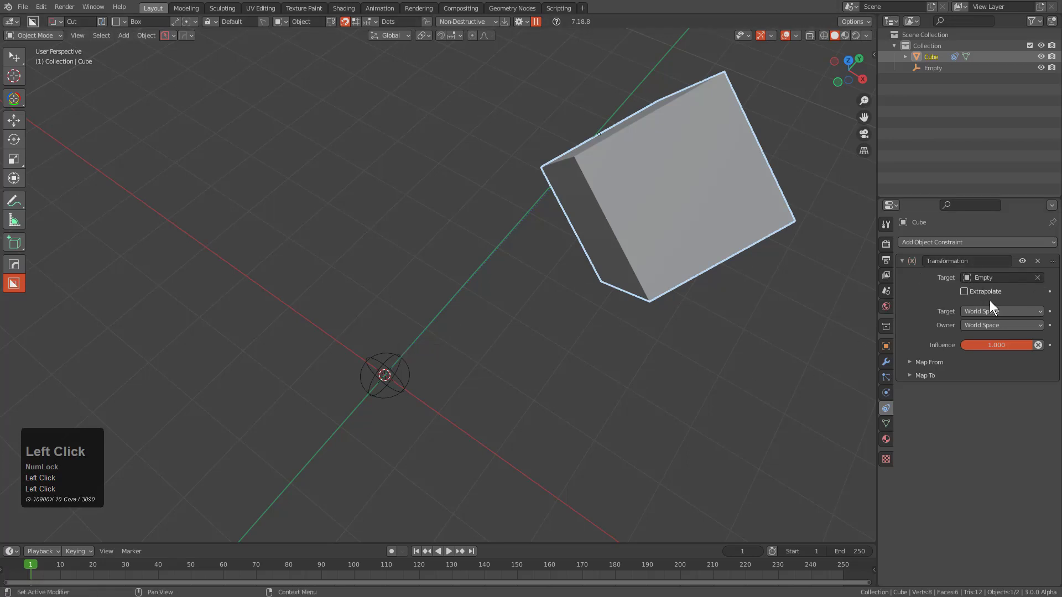
# - Keep the owner in world space and set Map From Z Max to 0.3 m
pyautogui.click(994, 328)
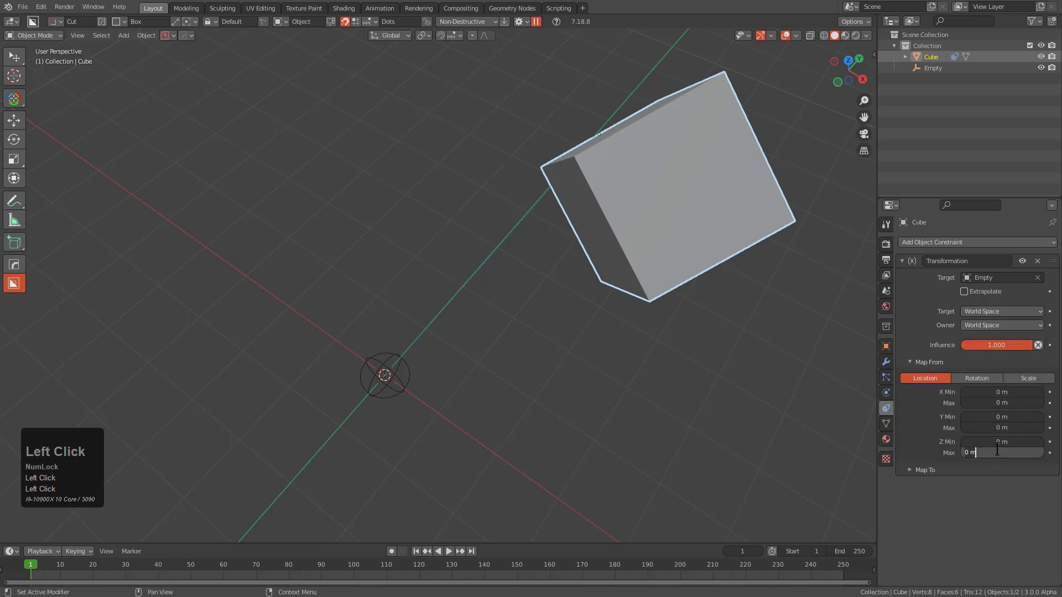
pyautogui.press('KP_Decimal')
pyautogui.press('KP_3')
pyautogui.press('KP_Enter')
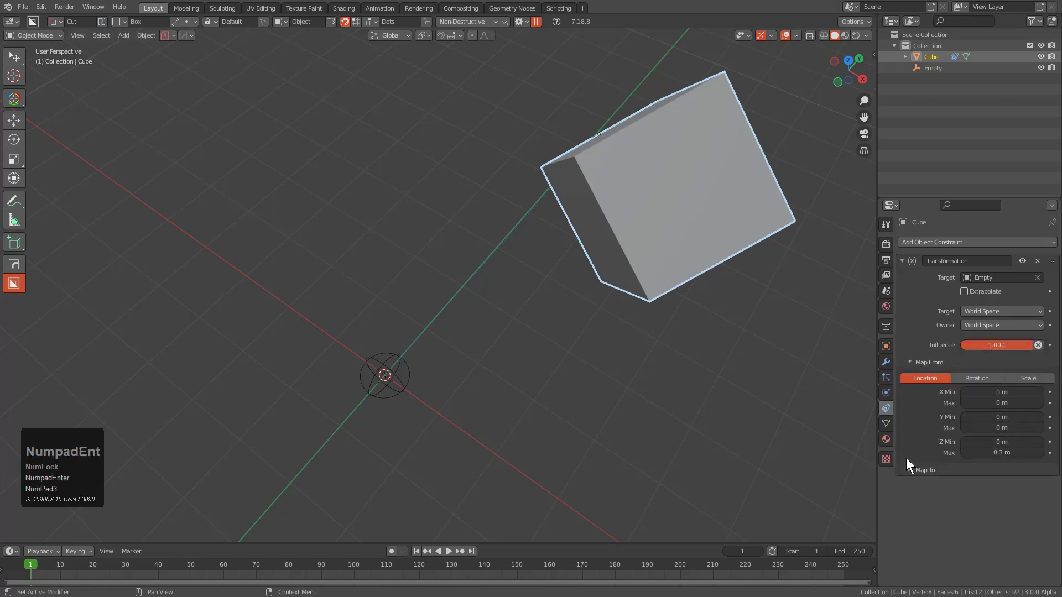
# - Switch Map To to Rotation with an X Max of 180°
pyautogui.click(924, 470)
pyautogui.scroll(-3)
pyautogui.click(979, 475)
pyautogui.click(978, 505)
pyautogui.scroll(-3)
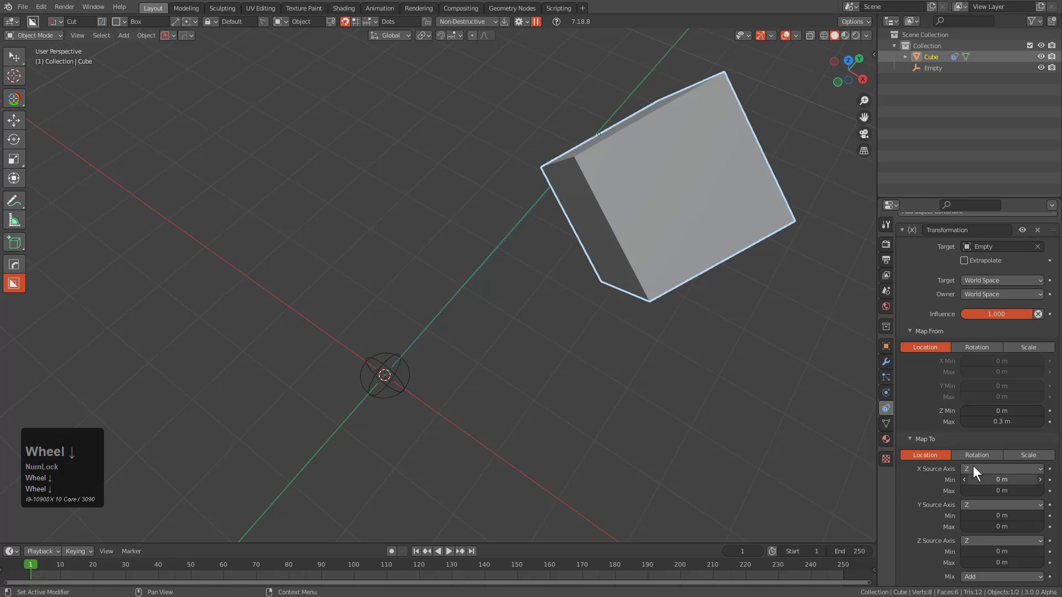
pyautogui.click(978, 456)
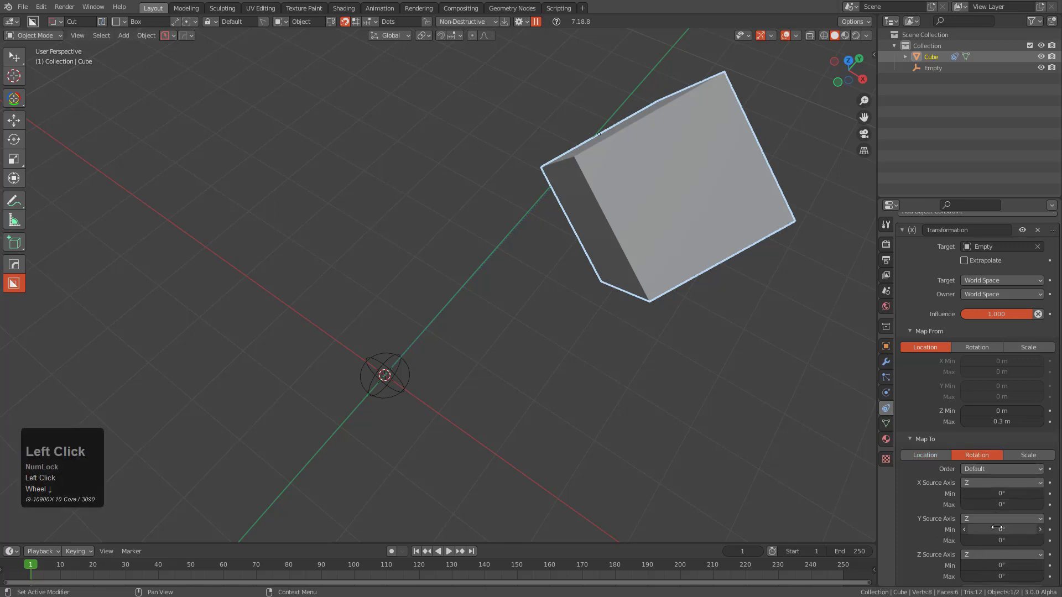
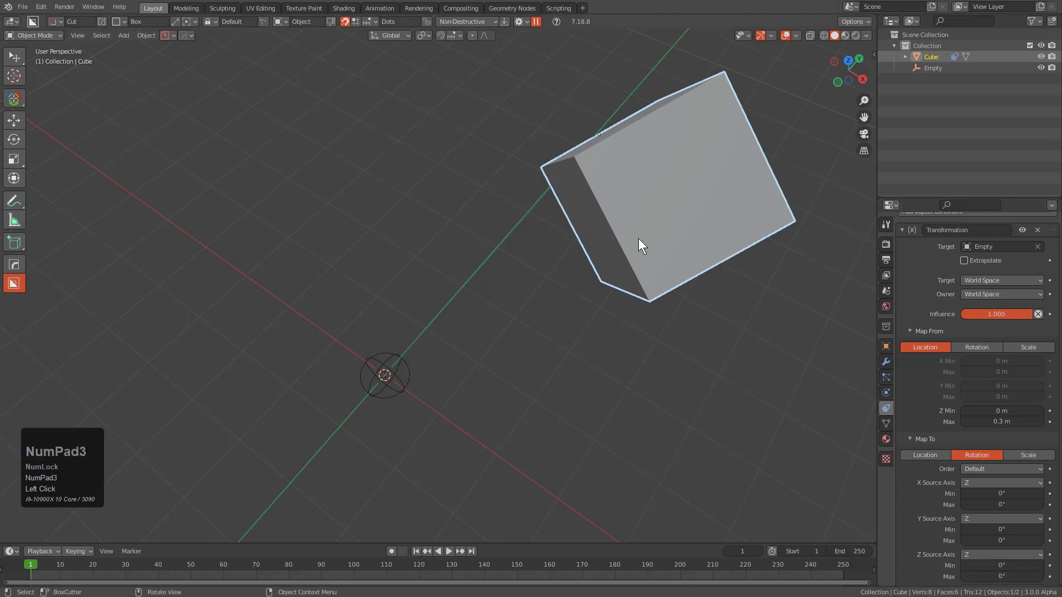
# - Preview rotating the cube about its local X, then select the empty and raise it along Z
pyautogui.press('r')
pyautogui.press('r')
pyautogui.press('KP_3')
pyautogui.press('x')
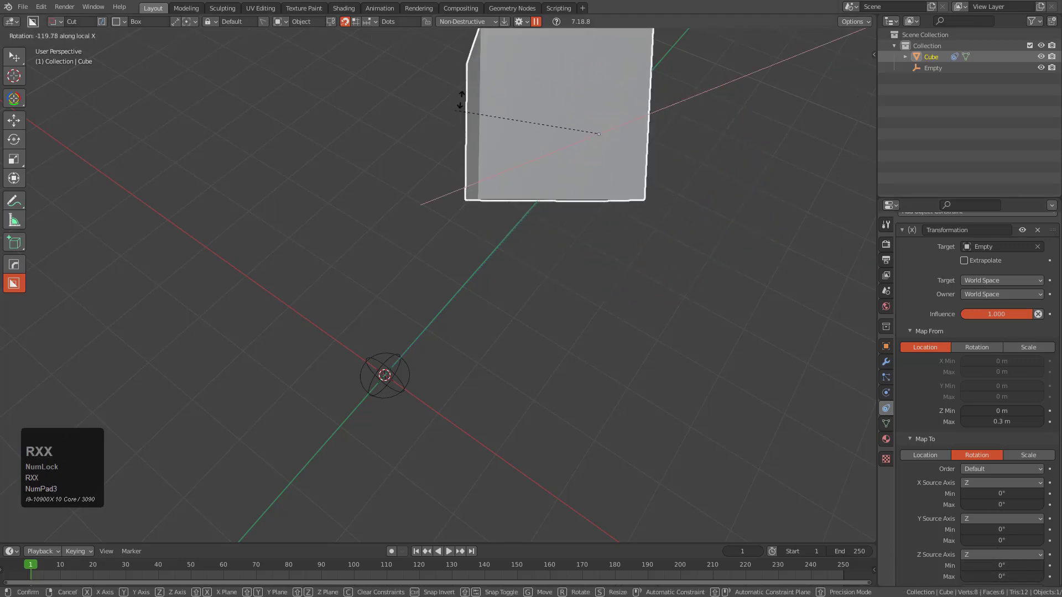
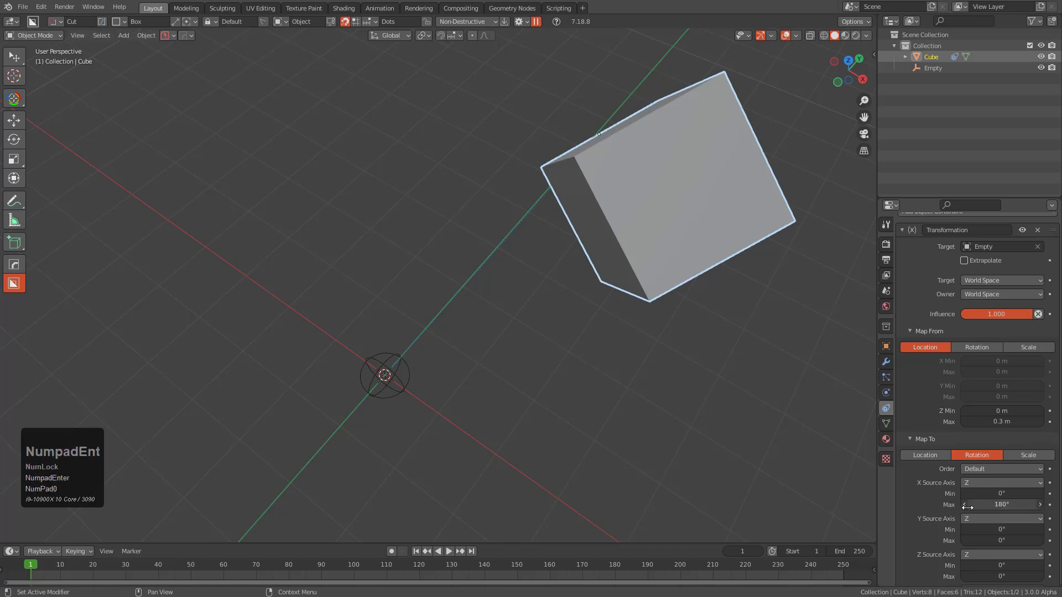
pyautogui.click(392, 386)
pyautogui.press('g')
pyautogui.press('z')
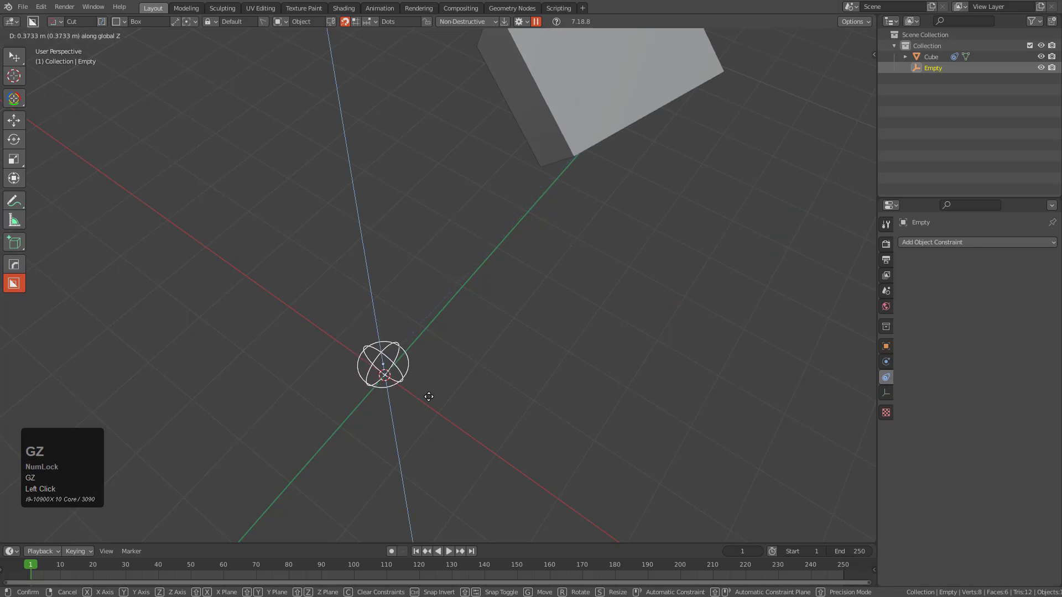
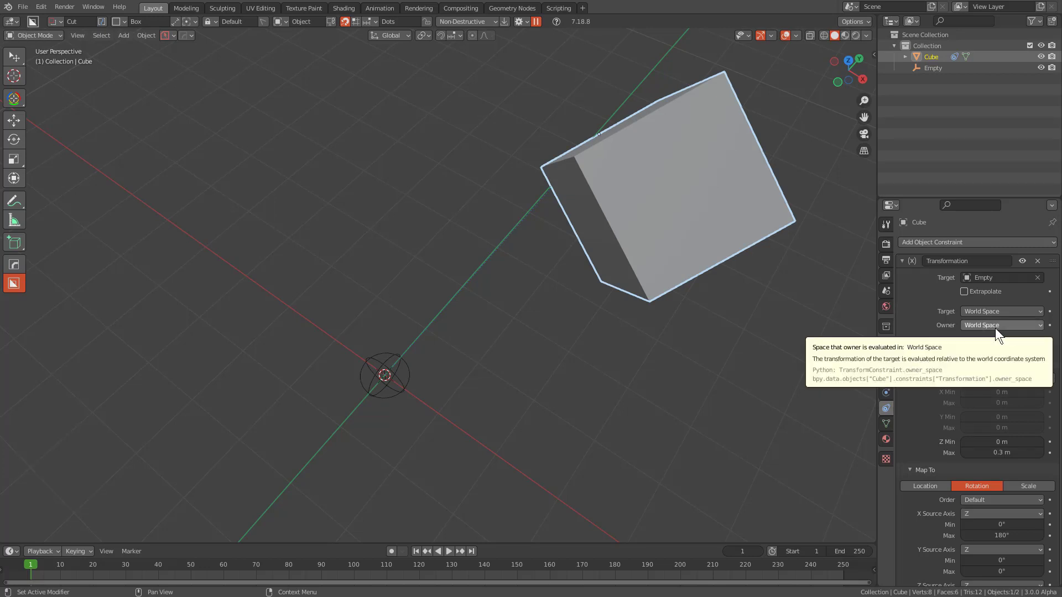
# - Set the constraint's Owner space to Local Space and raise the empty along Z to test
pyautogui.moveTo(999, 331); pyautogui.dragTo(979, 314)
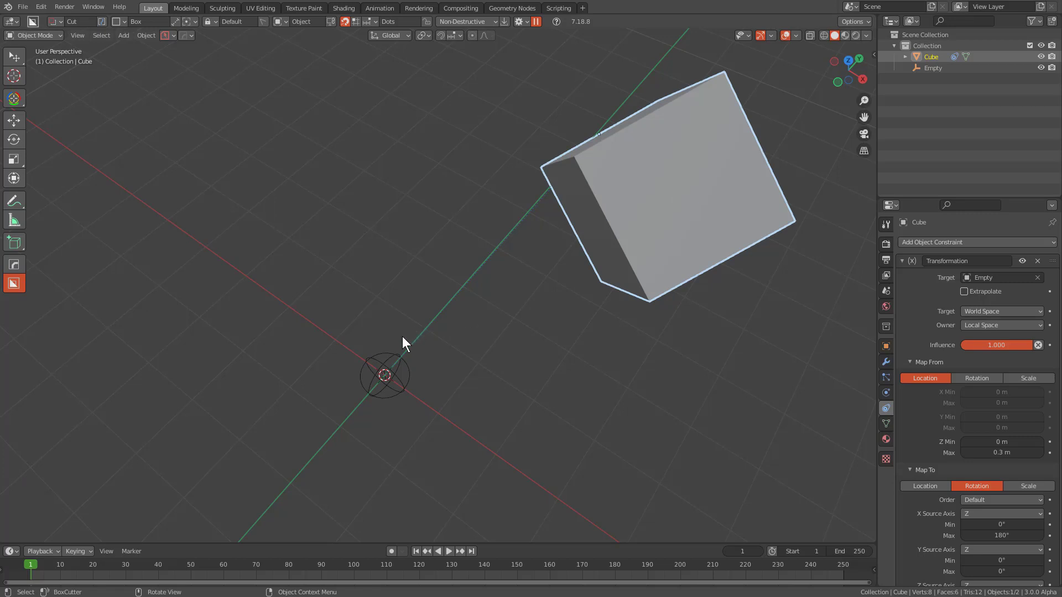
pyautogui.click(404, 360)
pyautogui.press('g')
pyautogui.press('z')
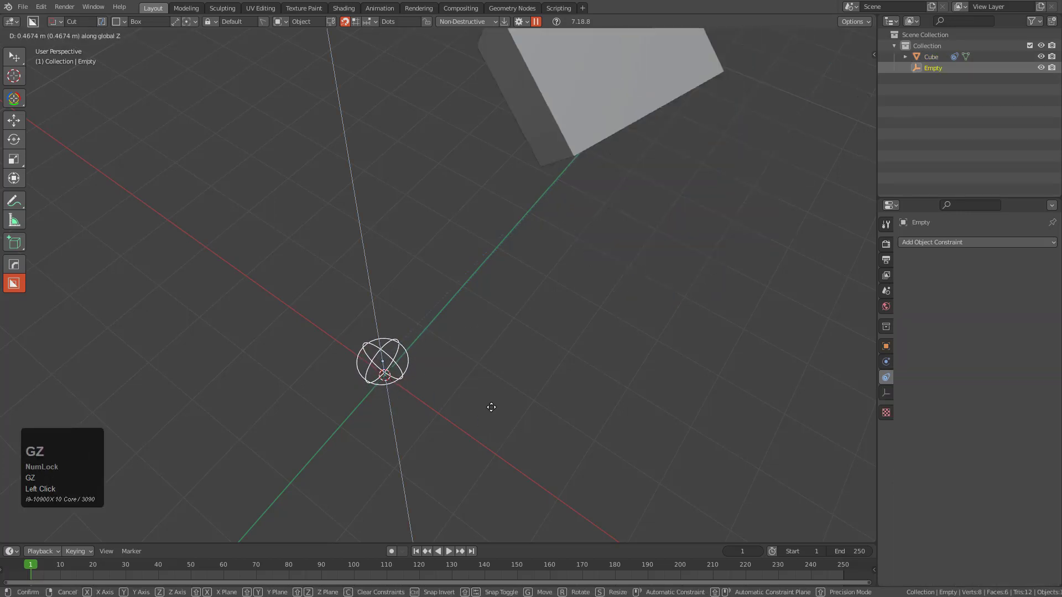
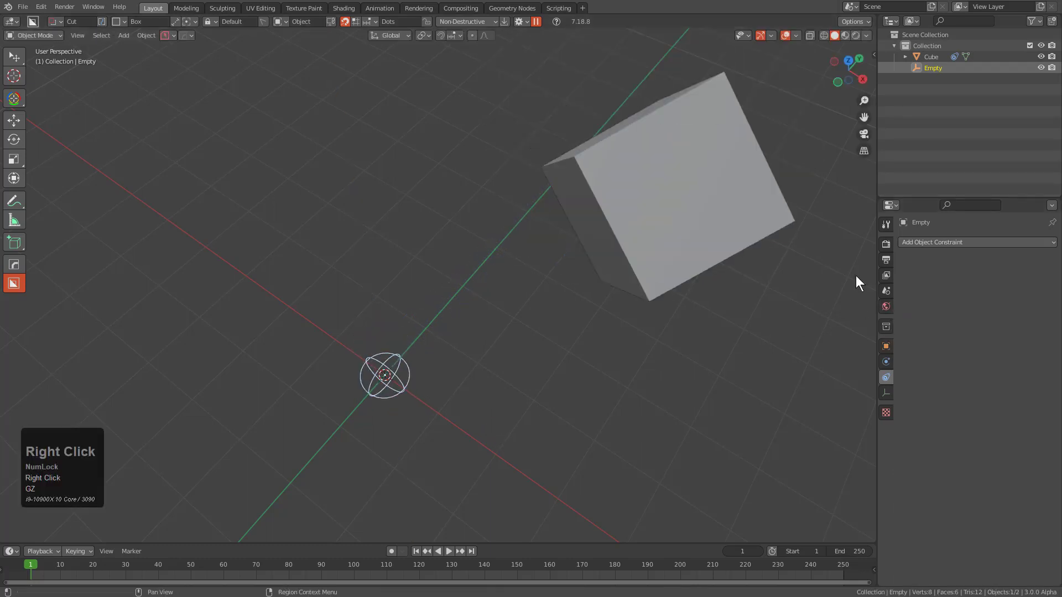
# - Collapse the cube's first constraint and add another Transformation in Local Space with Z range 0.5–1 m
pyautogui.click(639, 232)
pyautogui.rightClick(638, 236)
pyautogui.click(909, 262)
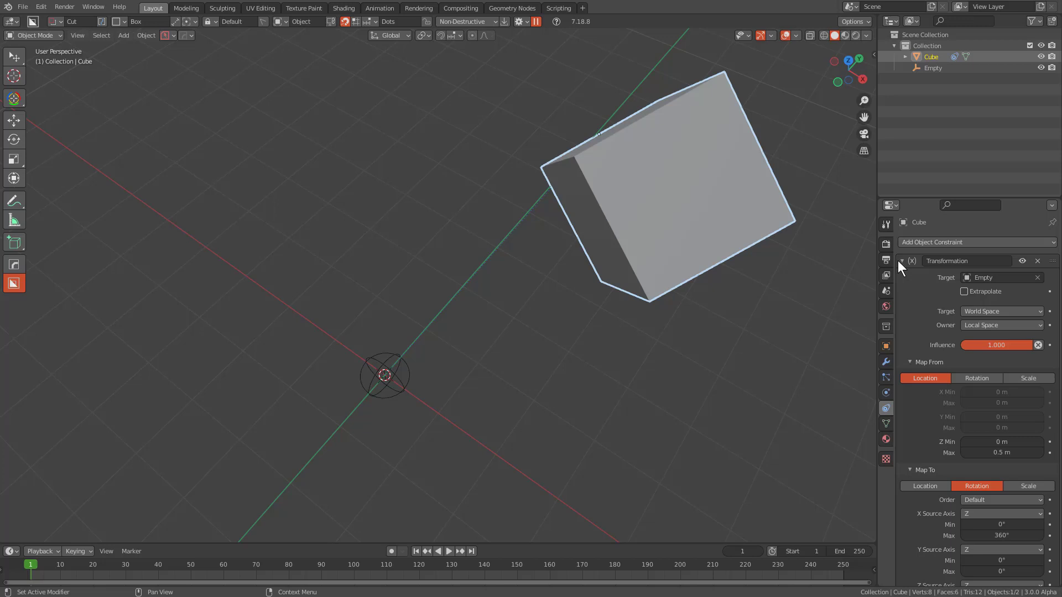
pyautogui.moveTo(902, 263); pyautogui.dragTo(981, 341)
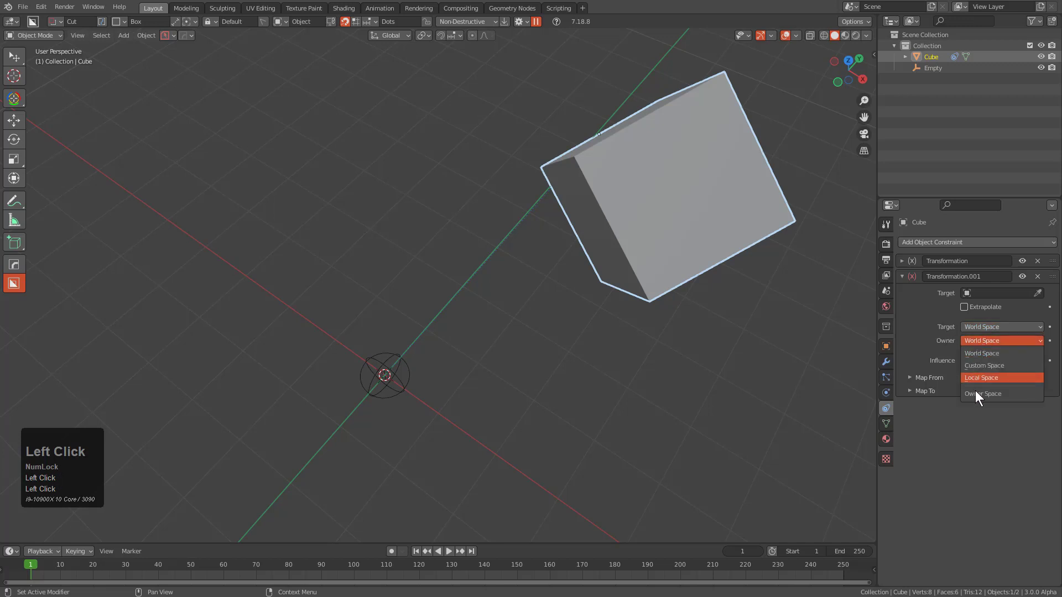
pyautogui.click(983, 379)
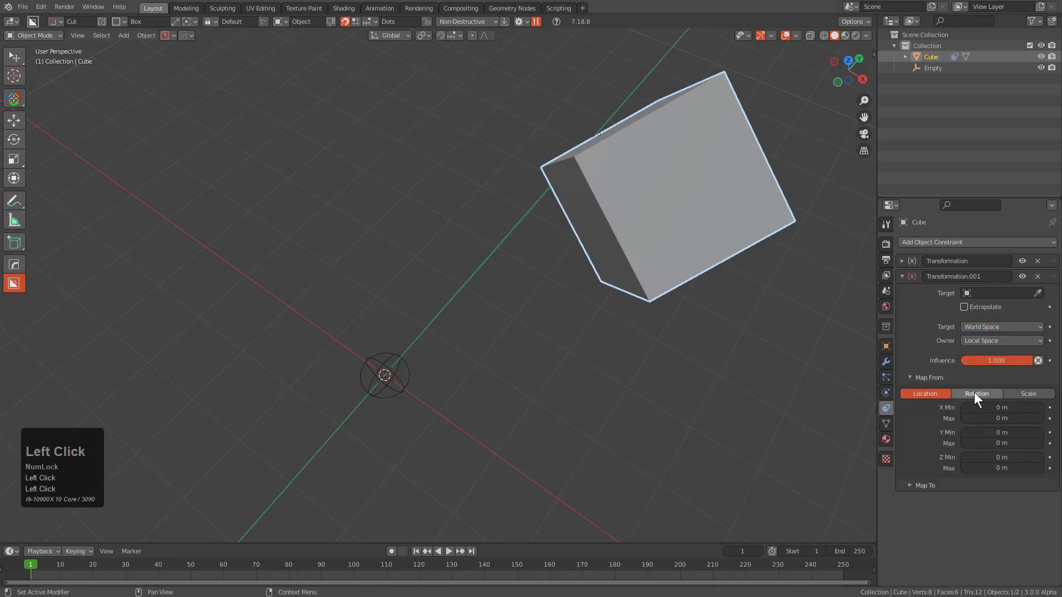
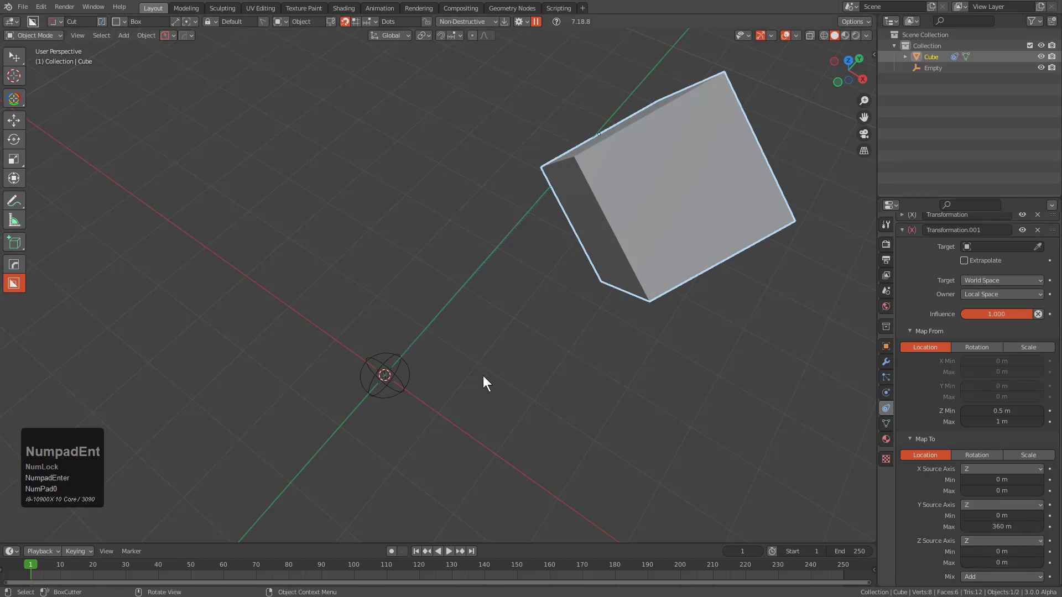
pyautogui.press('alt+a')
# - Raise the empty along Z to test, then set the empty as the new constraint's target
pyautogui.doubleClick(401, 380)
pyautogui.press('g')
pyautogui.press('z')
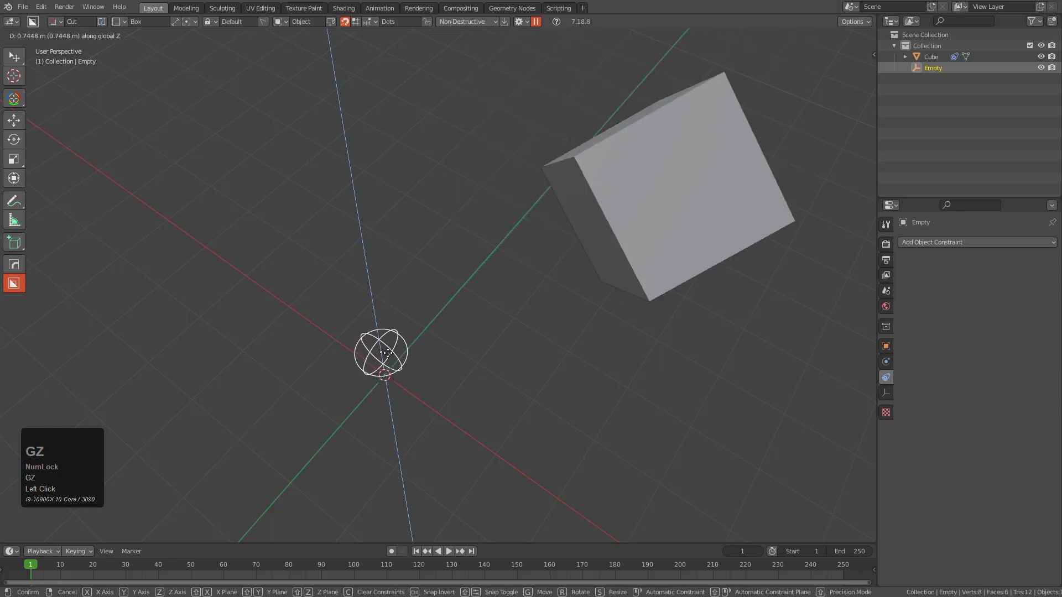
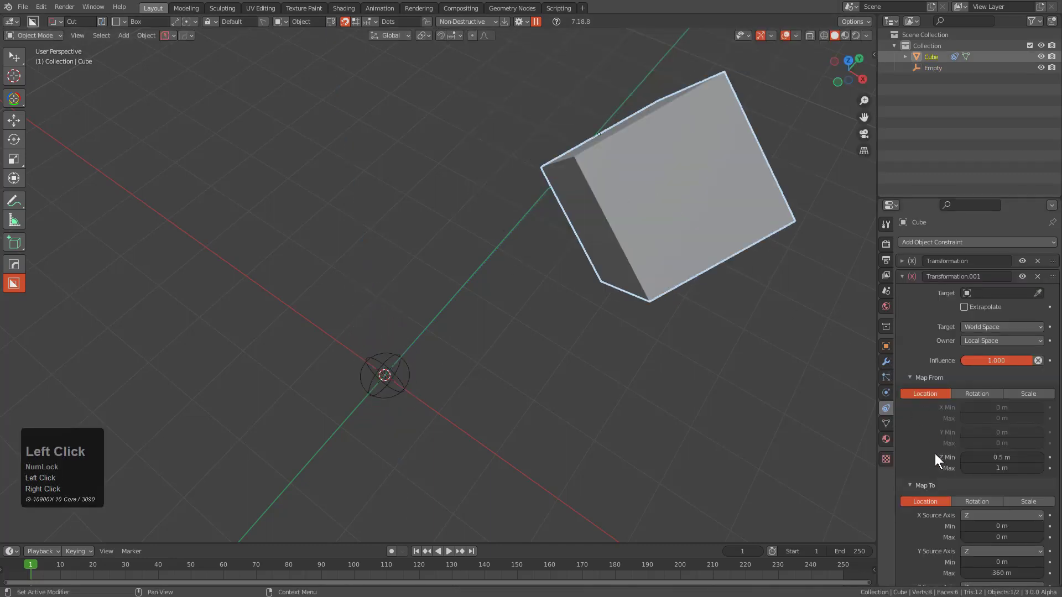
pyautogui.click(1039, 296)
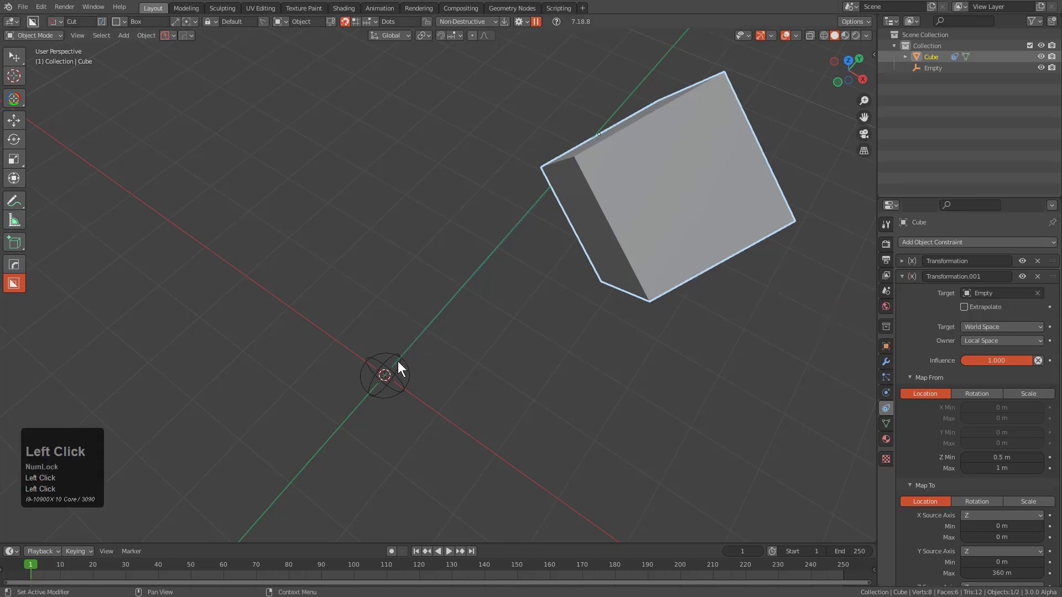
# - Test by moving the empty on Z, then set Transformation.001 to Rotation with Y Max 360°
pyautogui.press('g')
pyautogui.press('z')
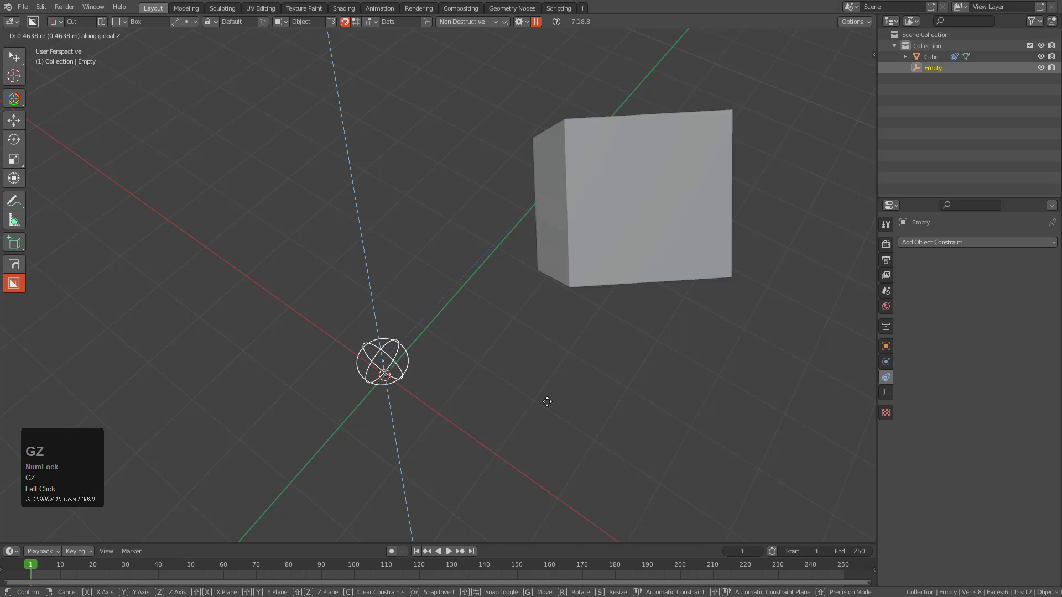
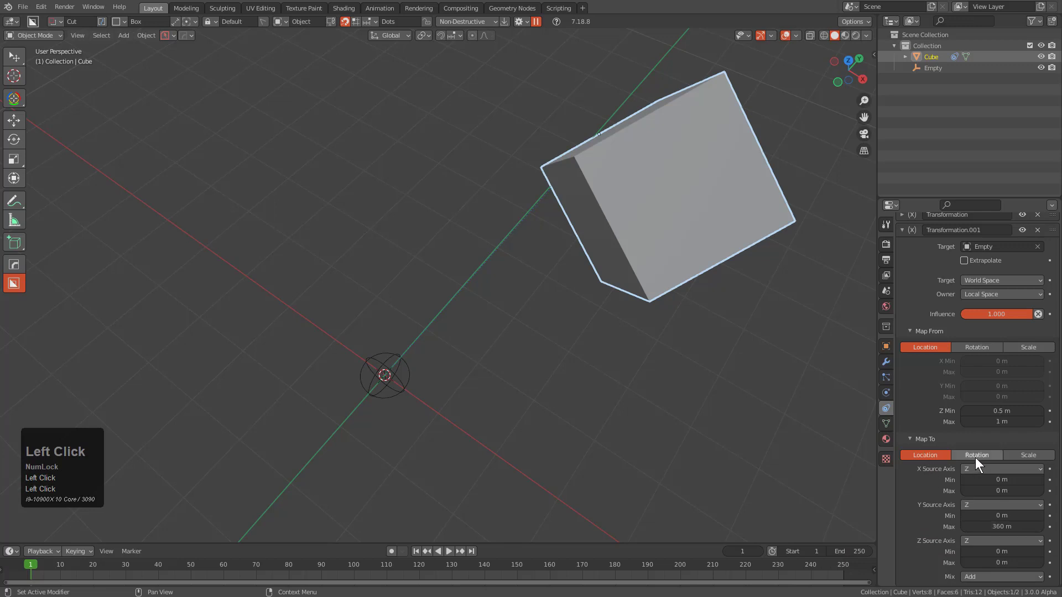
pyautogui.press('KP_3')
pyautogui.press('KP_6')
pyautogui.press('KP_0')
pyautogui.press('KP_Enter')
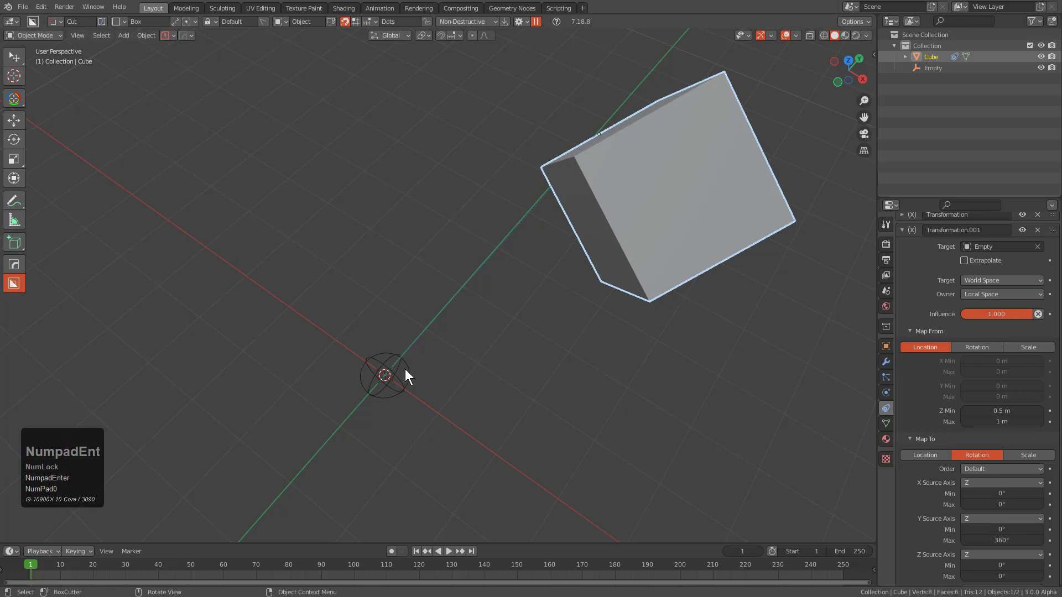
# - Select the empty and raise it along Z to watch the cube spin
pyautogui.doubleClick(405, 375)
pyautogui.press('g')
pyautogui.press('z')
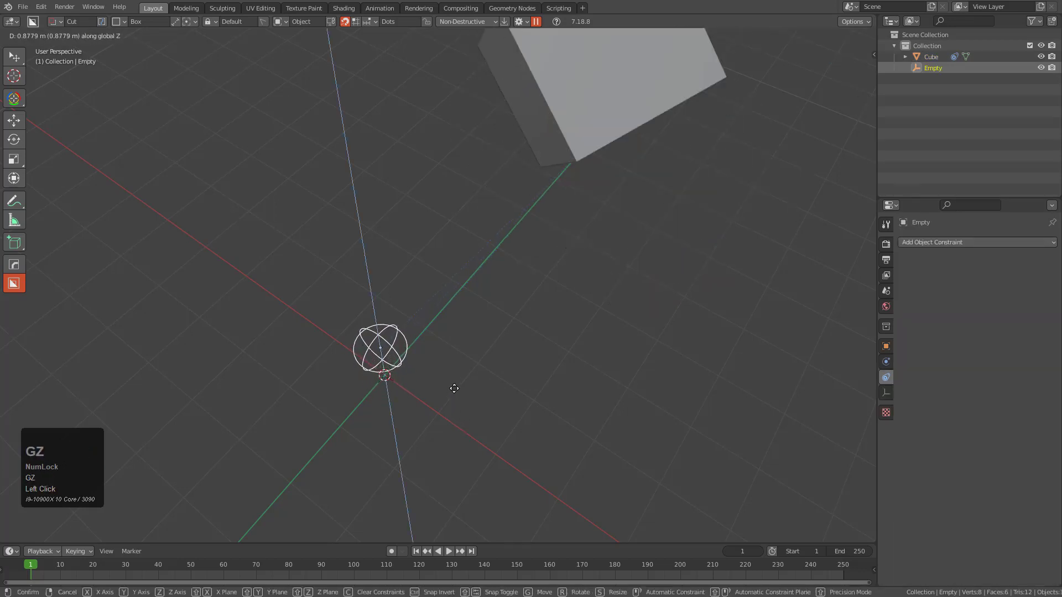